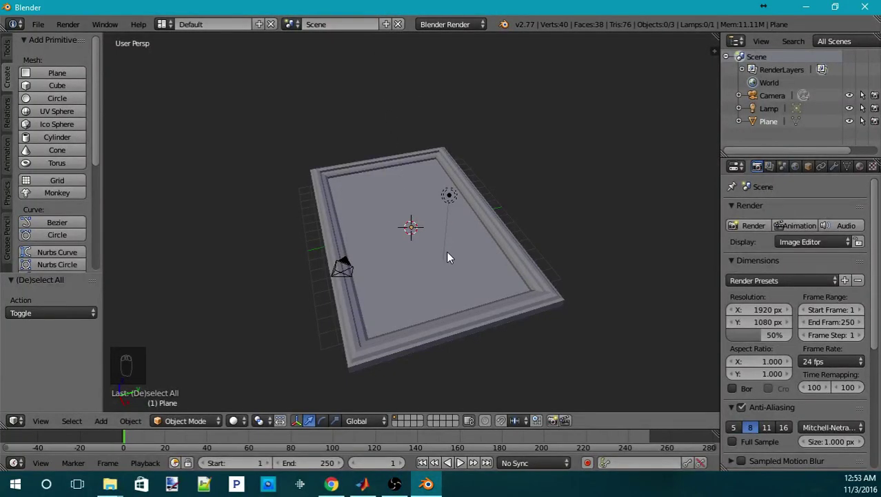
- Orbit the view around the existing picture frame to inspect it from several angles
{"action": "left_click_drag", "start_coordinate": [454, 255], "coordinate": [426, 256]}
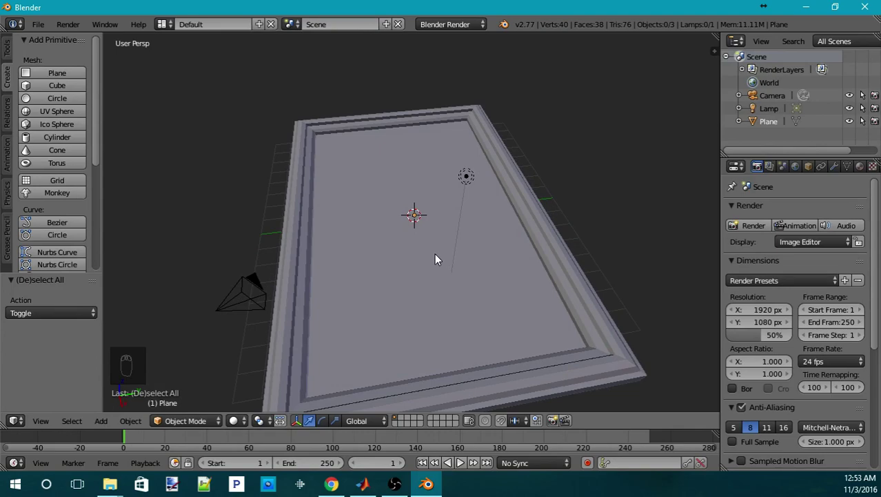
{"action": "left_click_drag", "start_coordinate": [430, 262], "coordinate": [507, 248]}
{"action": "left_click_drag", "start_coordinate": [505, 247], "coordinate": [255, 326]}
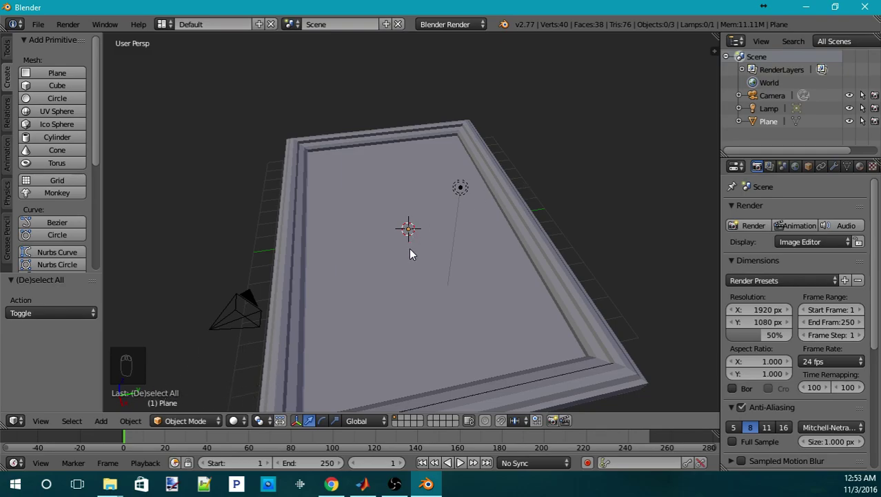
{"action": "left_click_drag", "start_coordinate": [385, 286], "coordinate": [394, 278]}
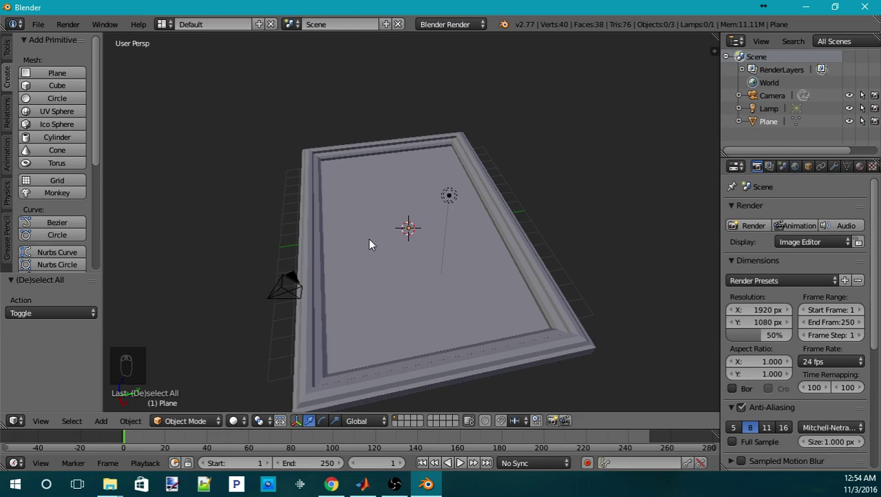
{"action": "right_click", "coordinate": [372, 245]}
{"action": "key", "text": "x"}
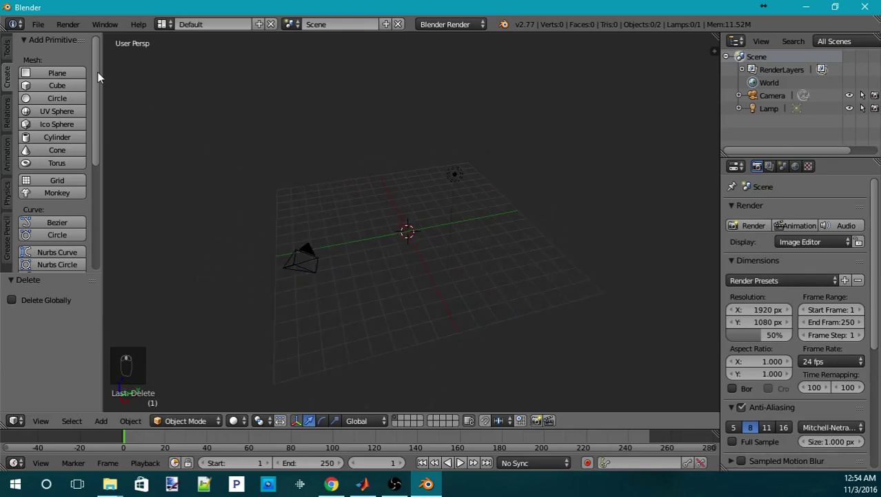
{"action": "left_click_drag", "start_coordinate": [63, 91], "coordinate": [387, 258]}
{"action": "key", "text": "KP_Decimal"}
{"action": "left_click_drag", "start_coordinate": [403, 255], "coordinate": [432, 242]}
{"action": "key", "text": "x"}
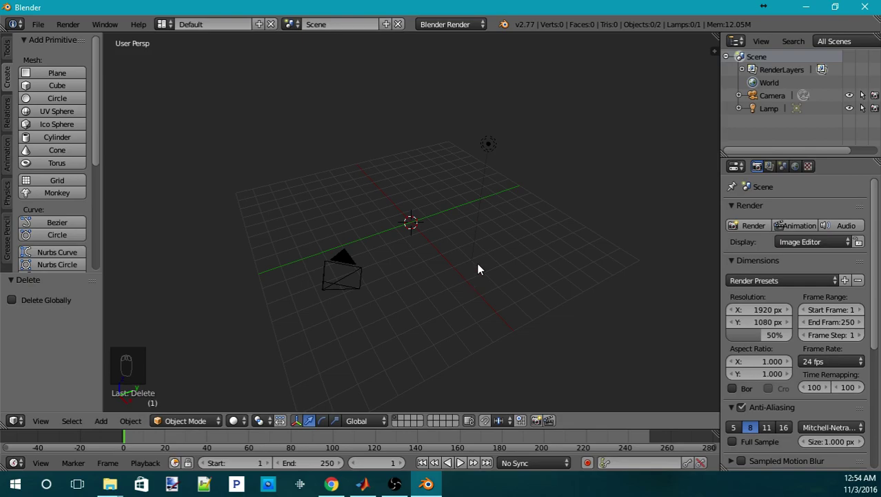
{"action": "left_click_drag", "start_coordinate": [493, 272], "coordinate": [61, 79]}
{"action": "left_click_drag", "start_coordinate": [62, 79], "coordinate": [410, 228]}
{"action": "left_click_drag", "start_coordinate": [410, 228], "coordinate": [322, 190]}
{"action": "key", "text": "x"}
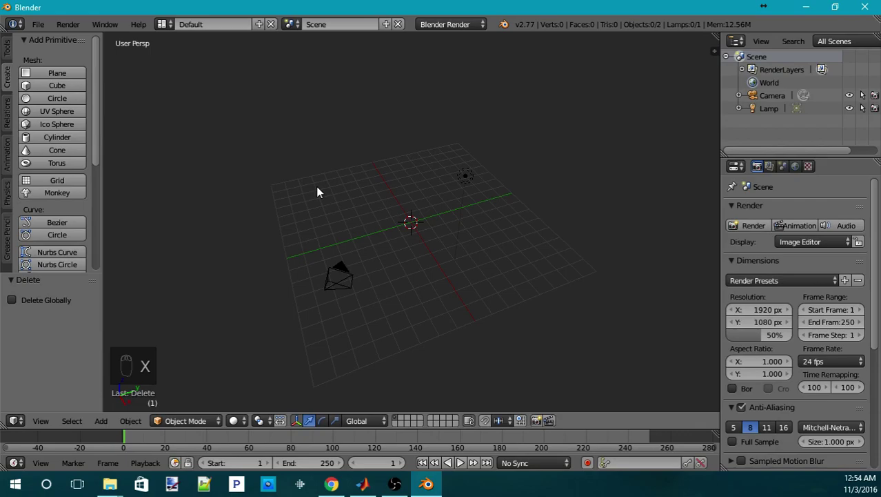
{"action": "left_click_drag", "start_coordinate": [320, 189], "coordinate": [311, 218]}
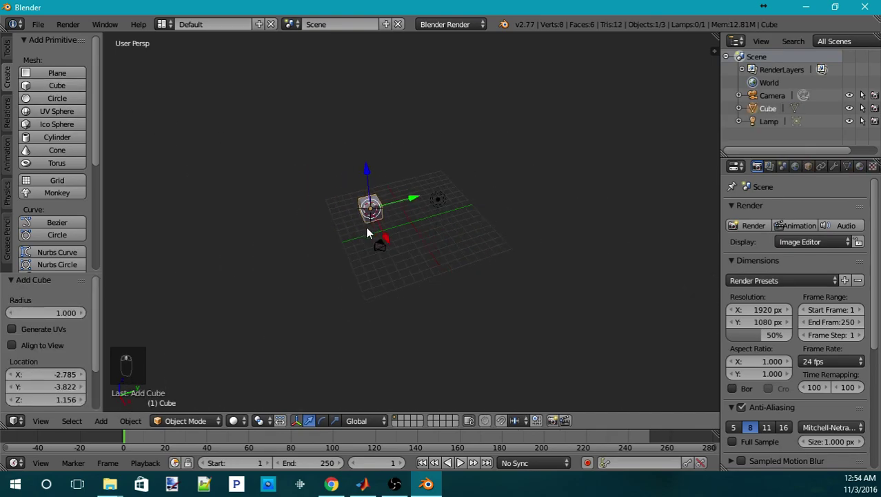
{"action": "left_click_drag", "start_coordinate": [647, 233], "coordinate": [453, 239]}
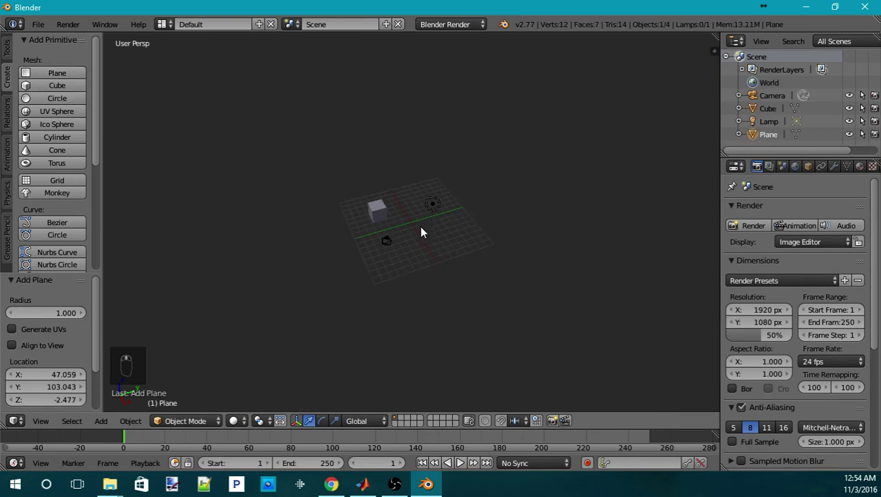
{"action": "key", "text": "x"}
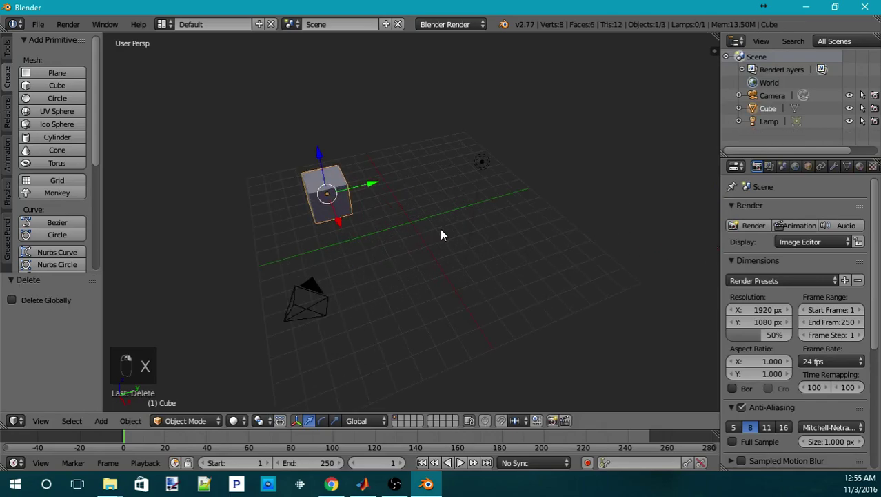
{"action": "left_click_drag", "start_coordinate": [440, 234], "coordinate": [440, 234]}
{"action": "key", "text": "x"}
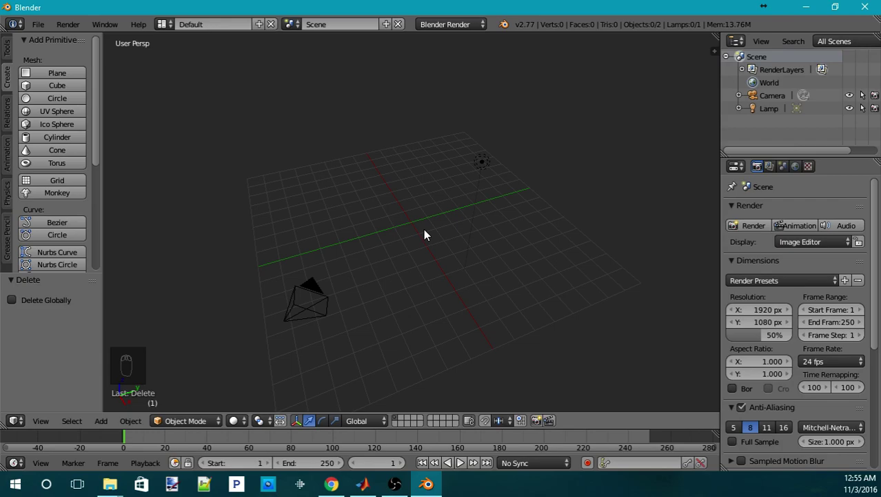
{"action": "key", "text": "shift+c"}
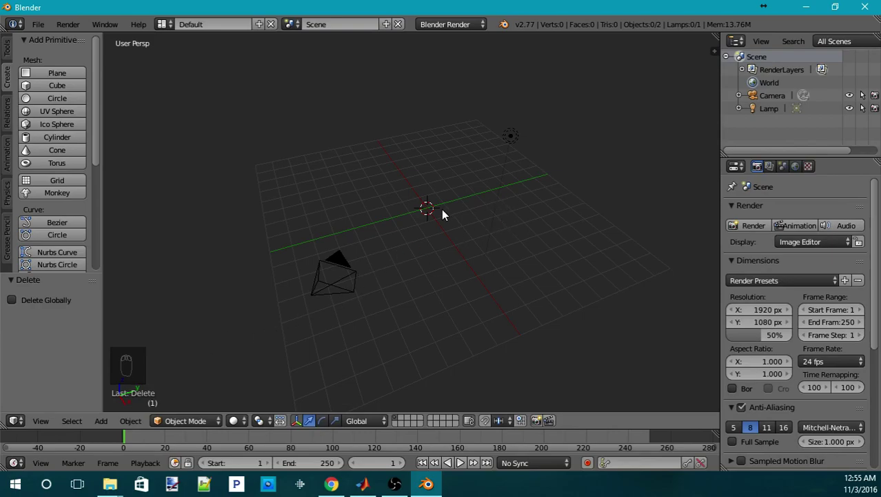
{"action": "left_click_drag", "start_coordinate": [436, 225], "coordinate": [470, 278]}
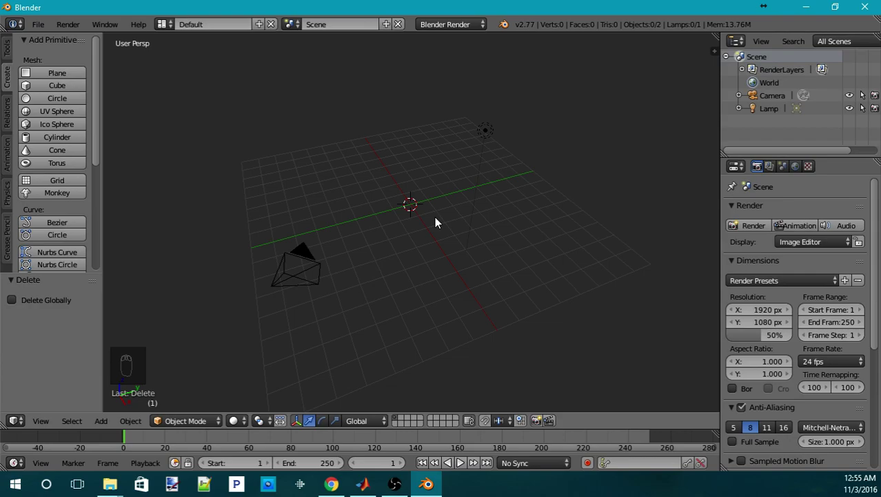
- Add a new Plane mesh at the scene origin from the Add menu
{"action": "key", "text": "shift+c"}
{"action": "left_click_drag", "start_coordinate": [459, 219], "coordinate": [69, 83]}
{"action": "left_click", "coordinate": [69, 82]}
{"action": "left_click_drag", "start_coordinate": [425, 250], "coordinate": [443, 272]}
{"action": "key", "text": "KP_Decimal"}
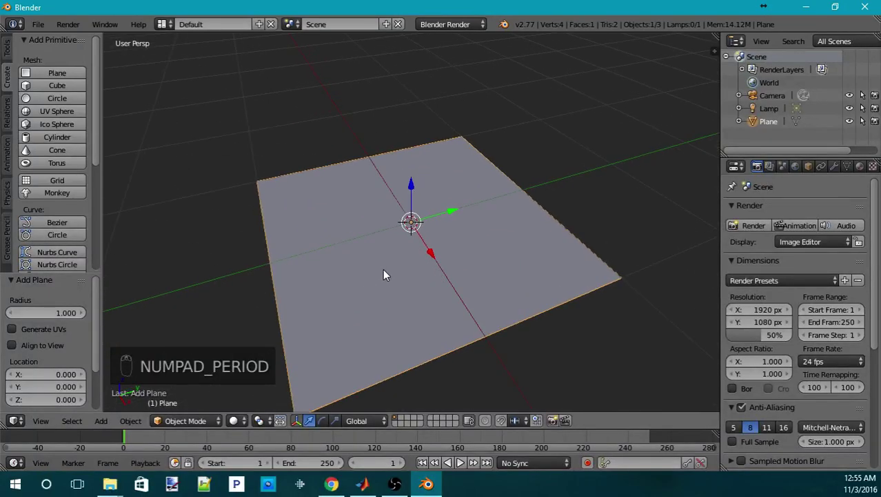
- Orbit the view around the newly added plane to inspect it
{"action": "left_click_drag", "start_coordinate": [404, 251], "coordinate": [455, 276]}
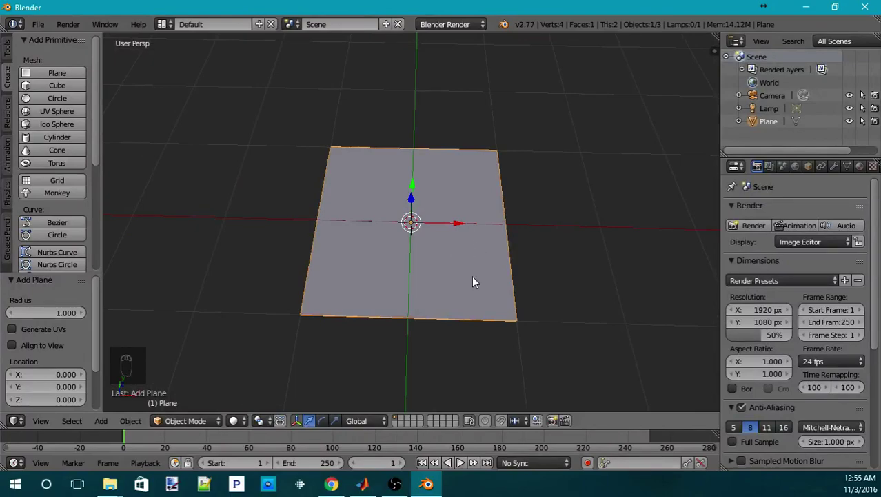
{"action": "left_click_drag", "start_coordinate": [537, 301], "coordinate": [387, 224]}
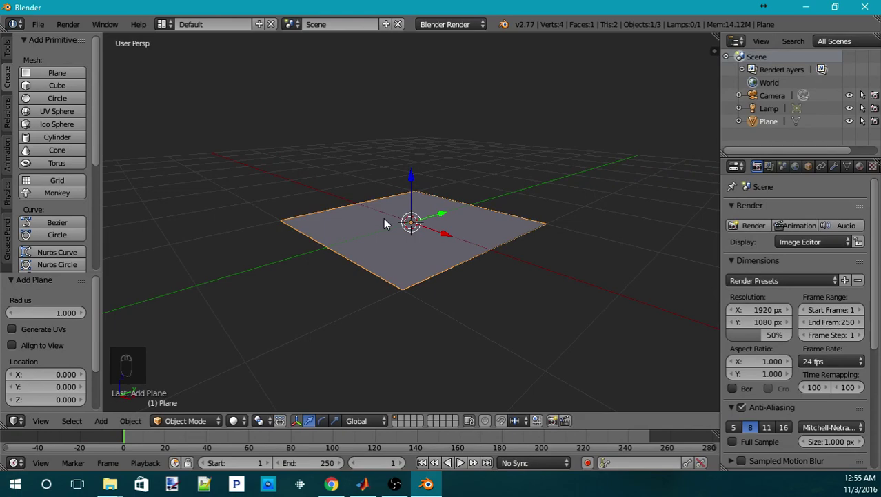
{"action": "left_click_drag", "start_coordinate": [399, 227], "coordinate": [443, 234]}
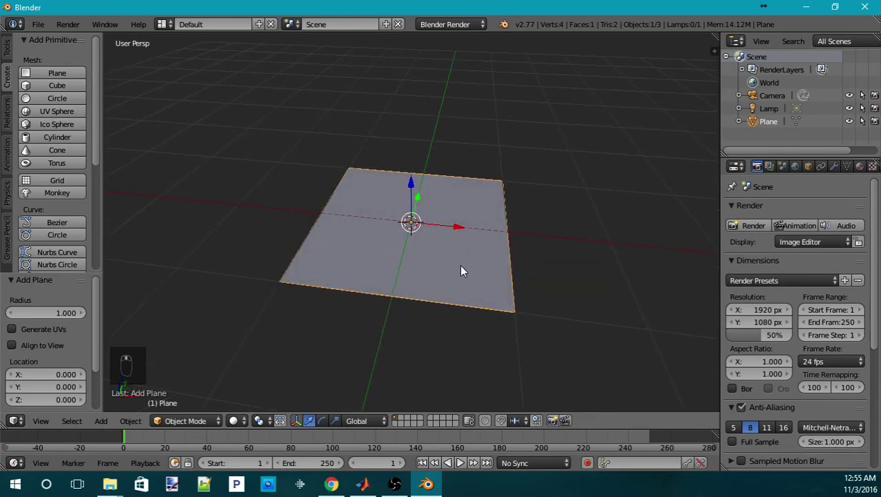
{"action": "middle_click", "coordinate": [457, 267]}
- Enter Edit Mode on the plane in top view and adjust the vertex selection
{"action": "key", "text": "Tab"}
{"action": "key", "text": "KP_7"}
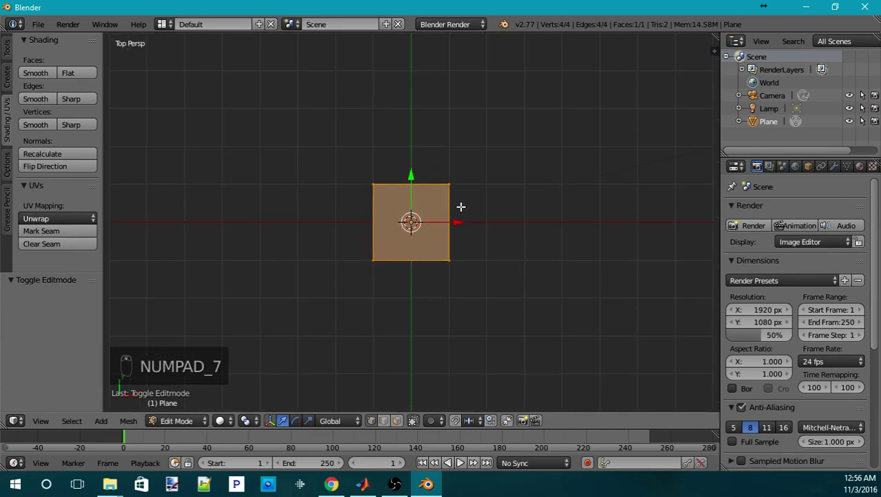
{"action": "key", "text": "a"}
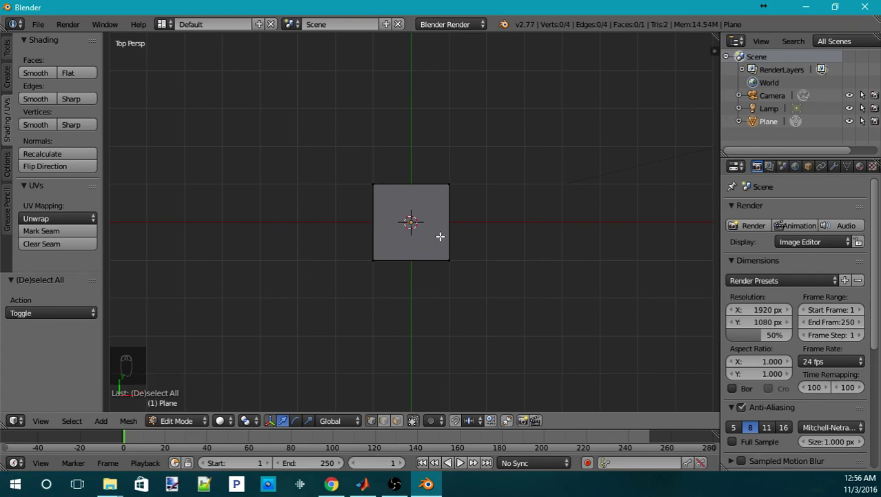
{"action": "key", "text": "a"}
{"action": "key", "text": "a"}
- Box-select three of the plane's vertices and delete them, leaving one vertex
{"action": "key", "text": "b"}
{"action": "key", "text": "b"}
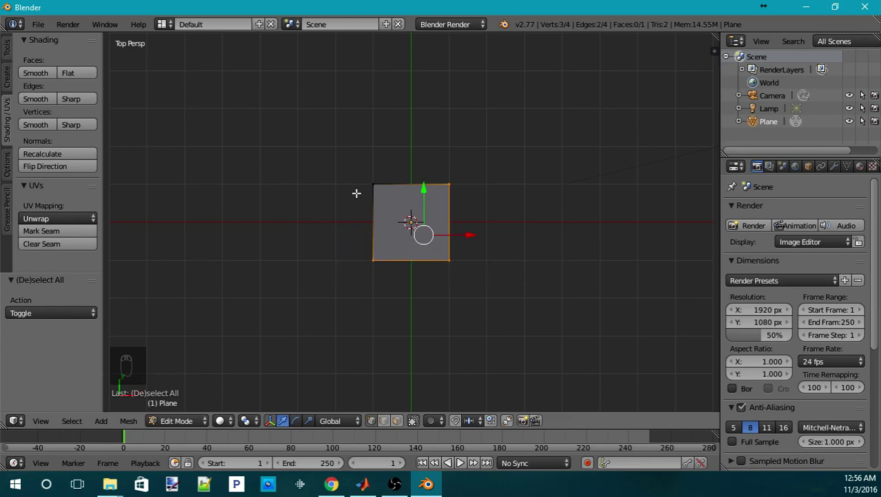
{"action": "key", "text": "x"}
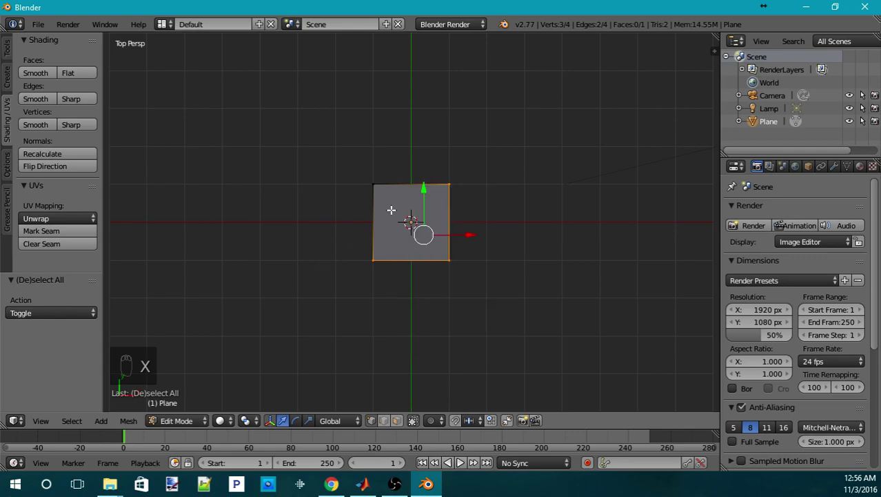
{"action": "key", "text": "x"}
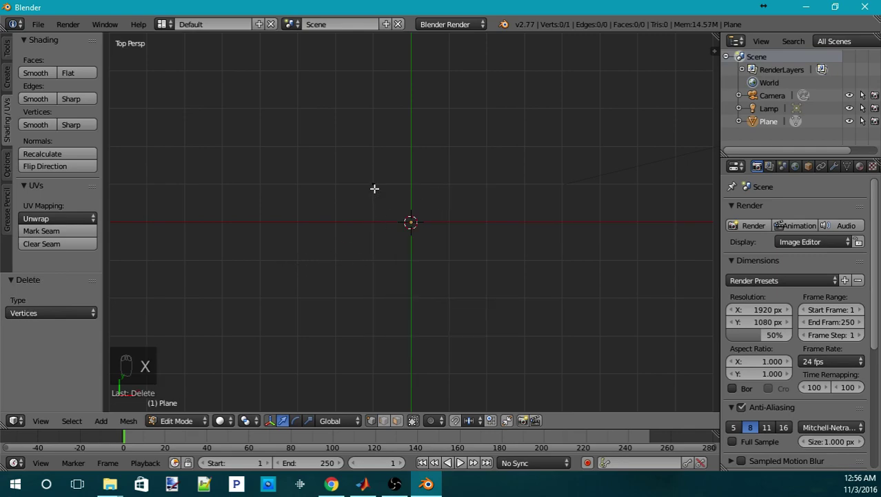
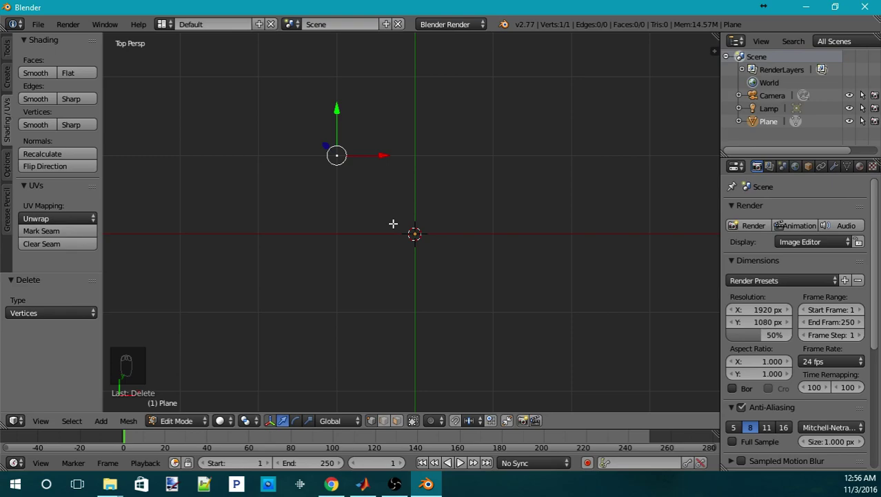
- Snap the remaining vertex onto the 3D cursor at the origin and return to top view
{"action": "key", "text": "shift+s"}
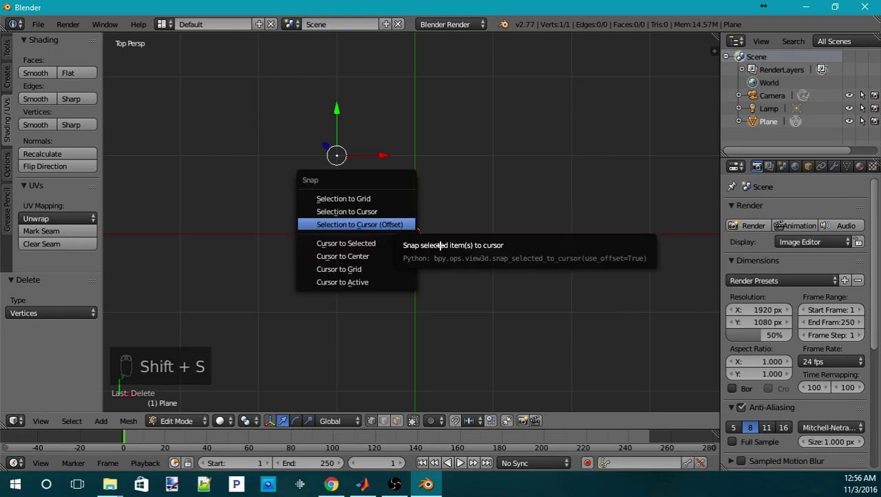
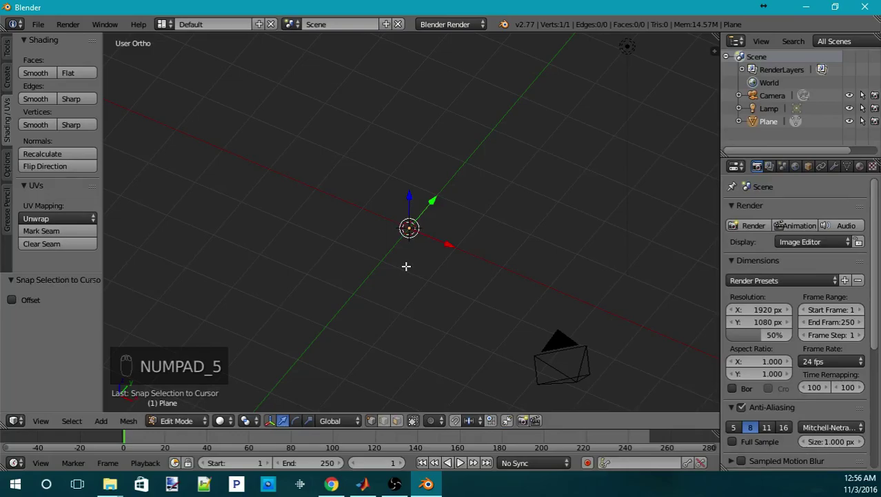
{"action": "key", "text": "KP_7"}
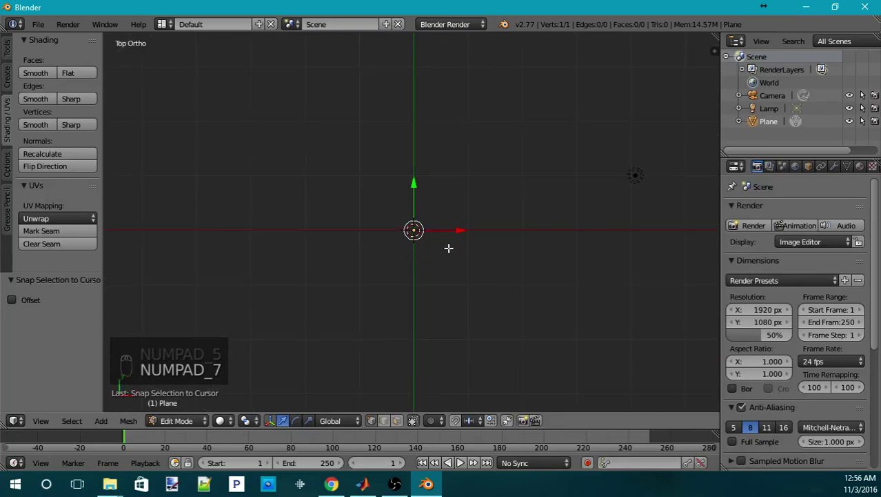
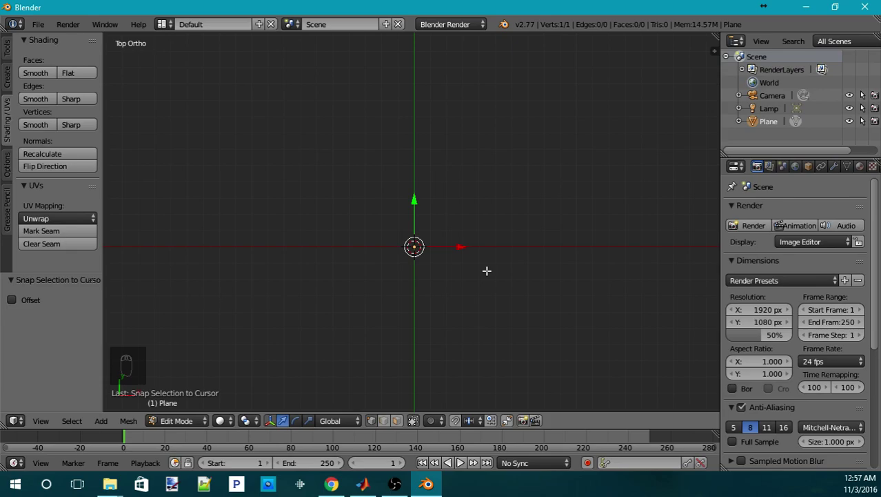
- From the right view, extrude the vertex point by point into a seven-edge grooved moulding profile
{"action": "key", "text": "KP_3"}
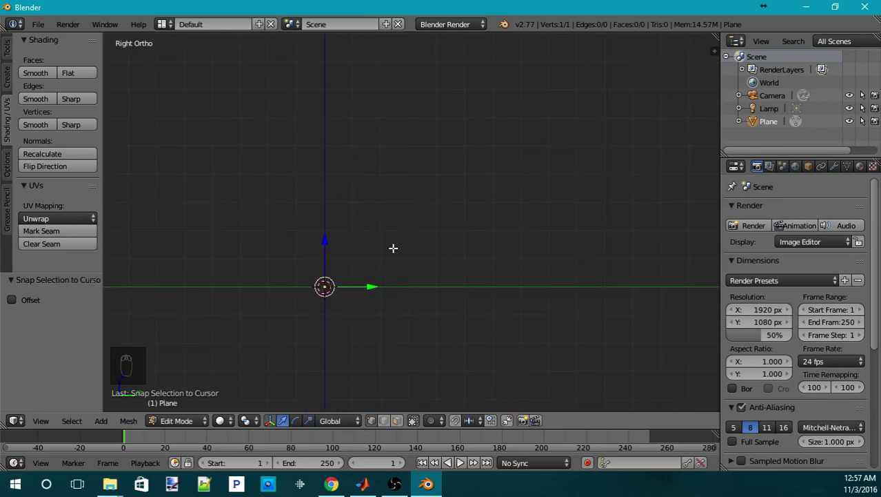
{"action": "key", "text": "e"}
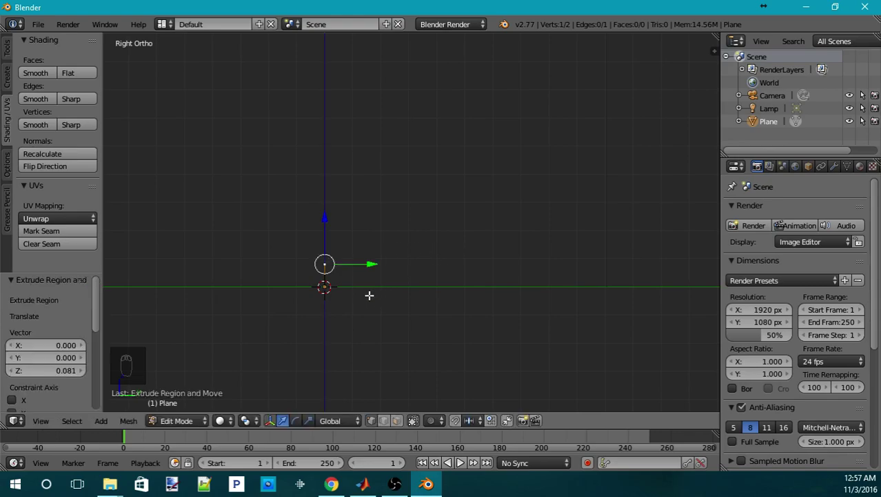
{"action": "key", "text": "e"}
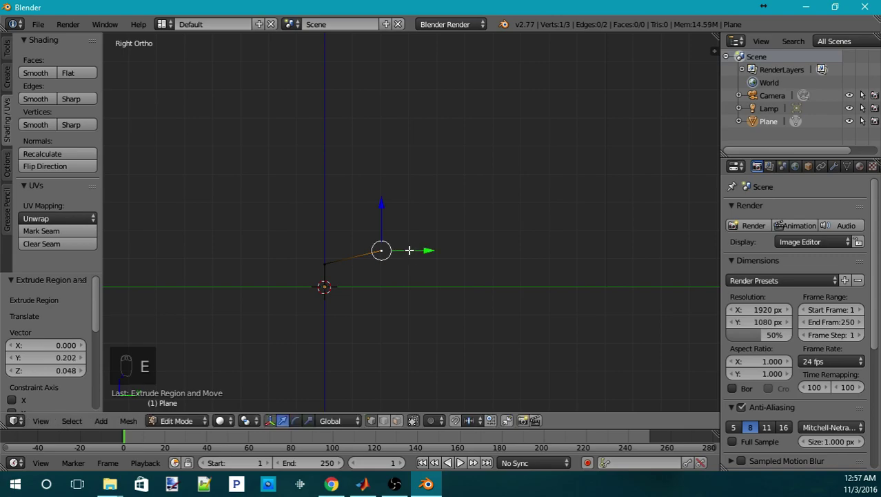
{"action": "key", "text": "d"}
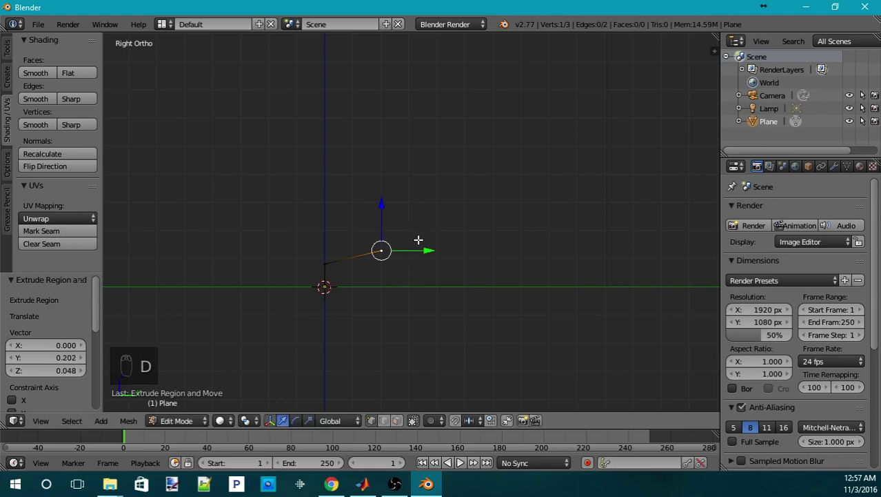
{"action": "key", "text": "e"}
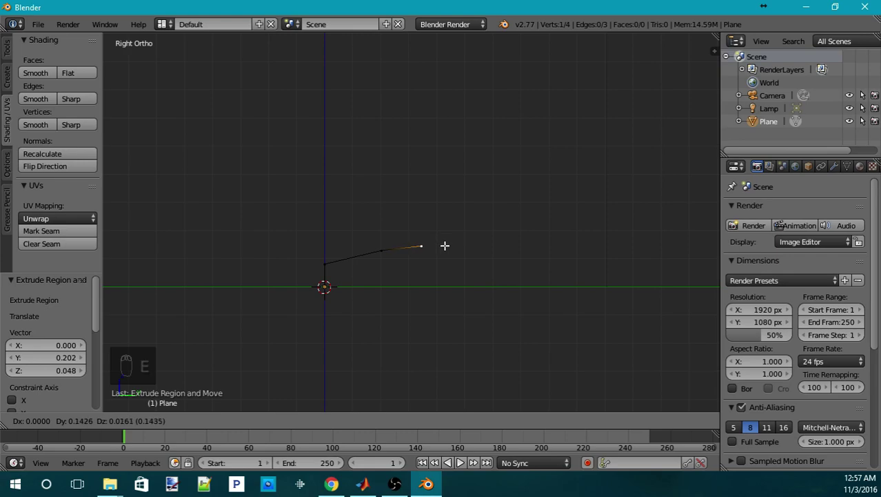
{"action": "key", "text": "e"}
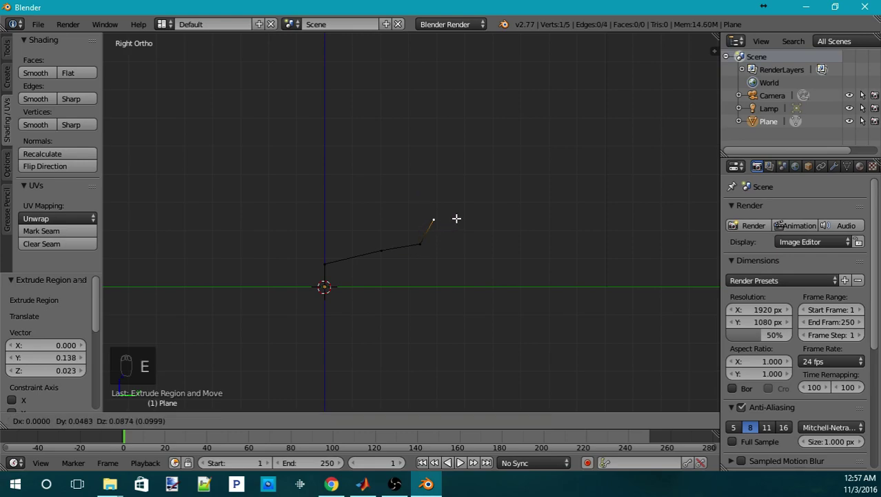
{"action": "key", "text": "e"}
{"action": "key", "text": "e"}
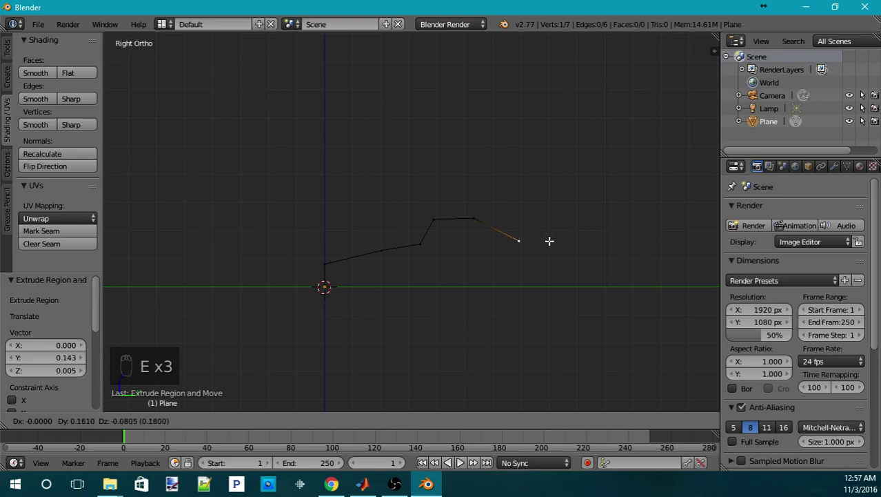
{"action": "key", "text": "e"}
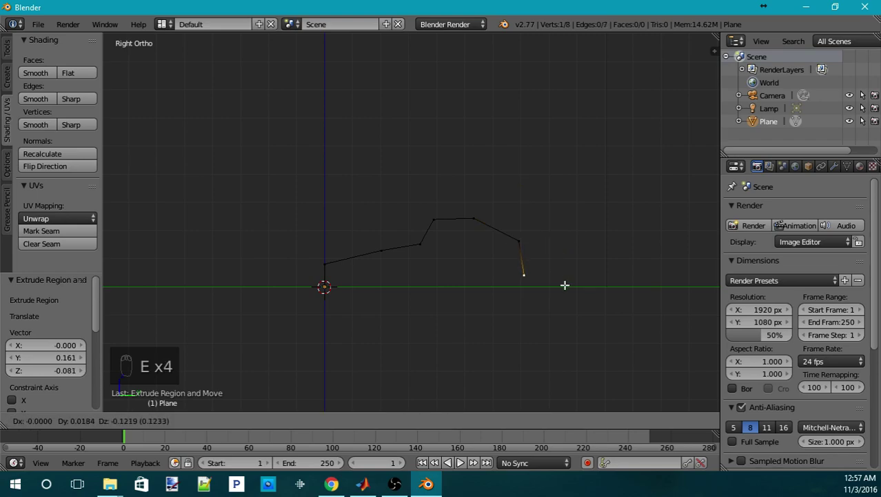
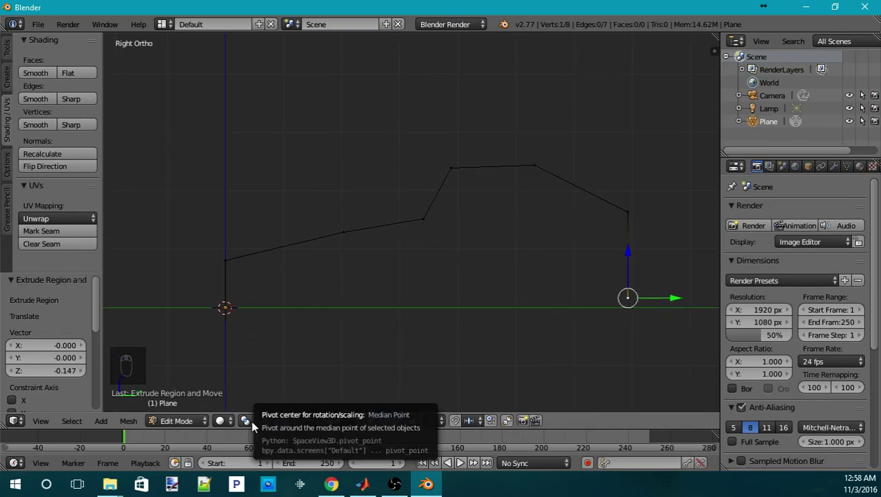
- Pivot around the 3D cursor and scale the last vertex to Z 0, level with the origin
{"action": "left_click_drag", "start_coordinate": [257, 426], "coordinate": [288, 395]}
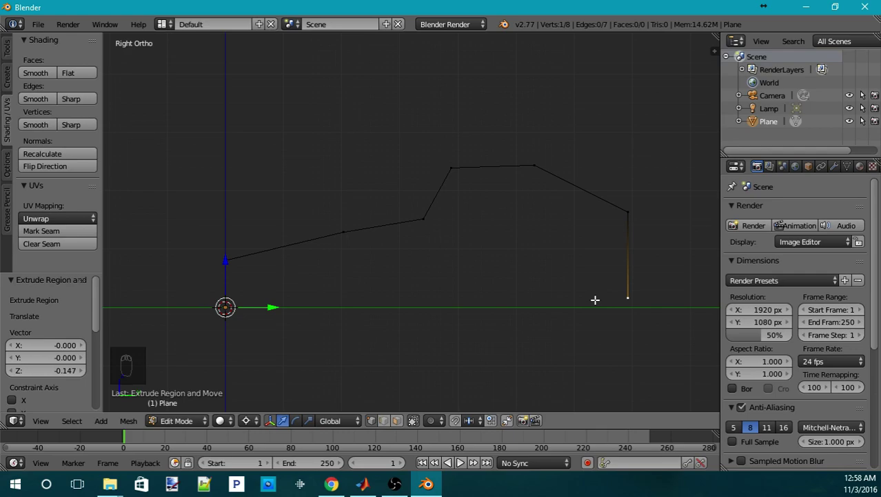
{"action": "key", "text": "s"}
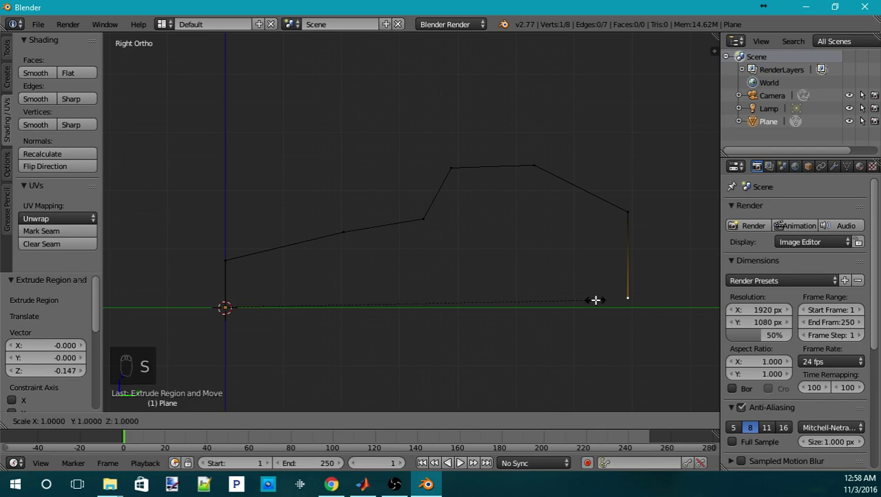
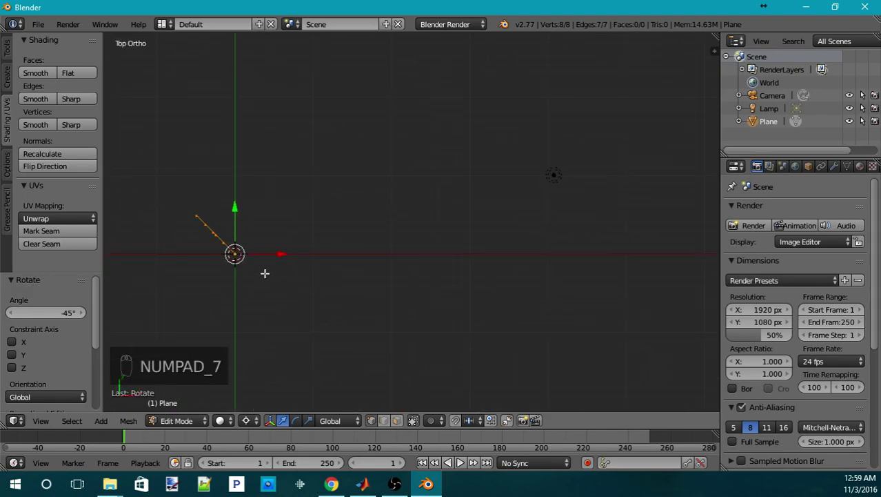
- Extrude the rotated profile into moulding strips forming an L-shaped mitred corner and inspect it
{"action": "key", "text": "e"}
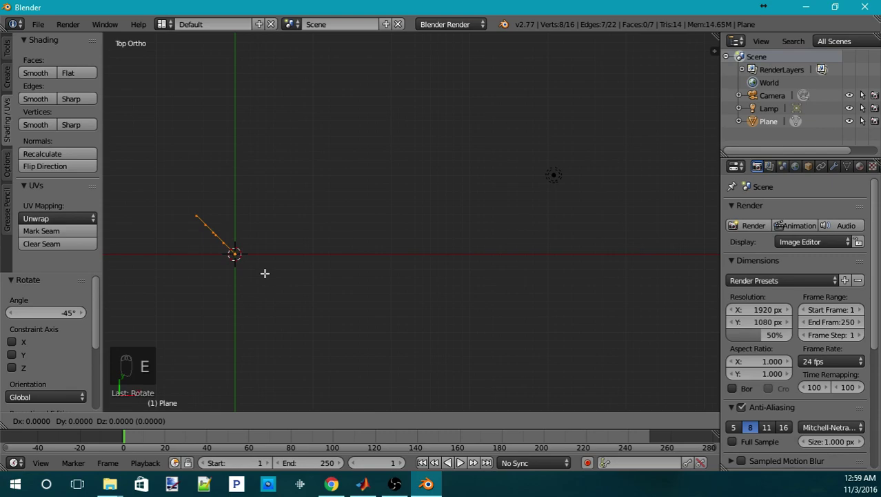
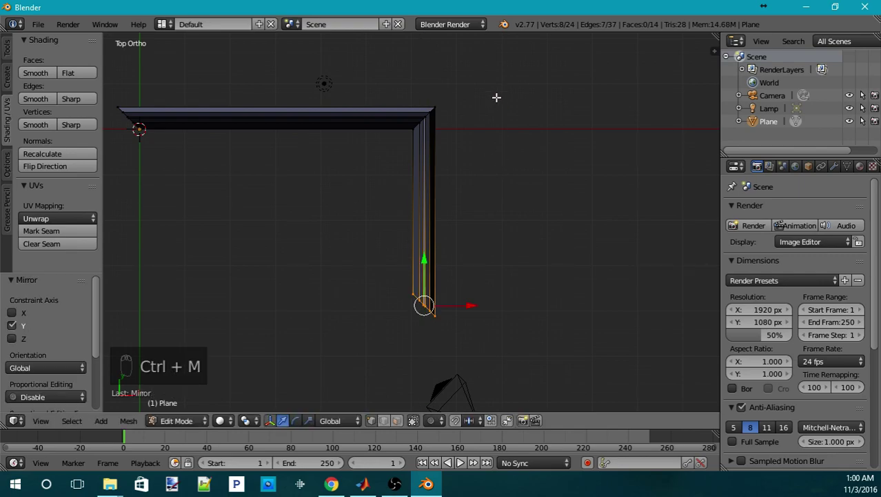
{"action": "left_click", "coordinate": [324, 265]}
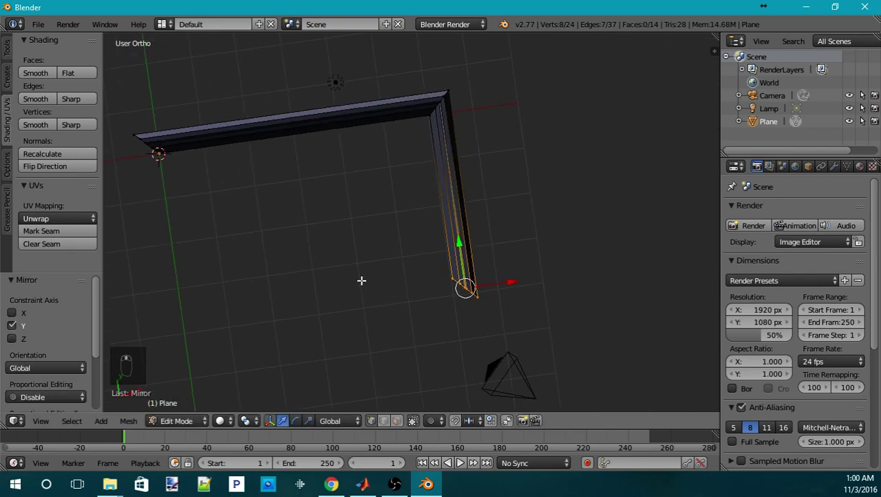
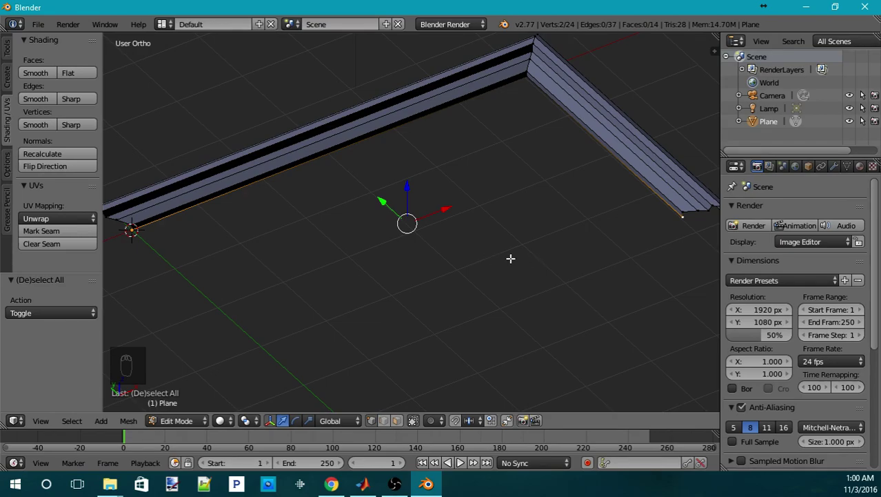
- Place the 3D cursor at the midpoint between the moulding's two open end vertices
{"action": "key", "text": "shift+s"}
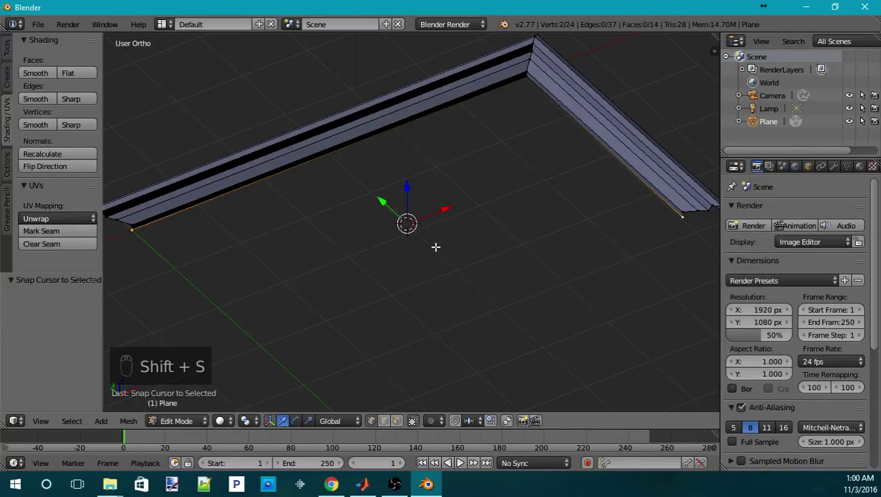
{"action": "key", "text": "shift+s"}
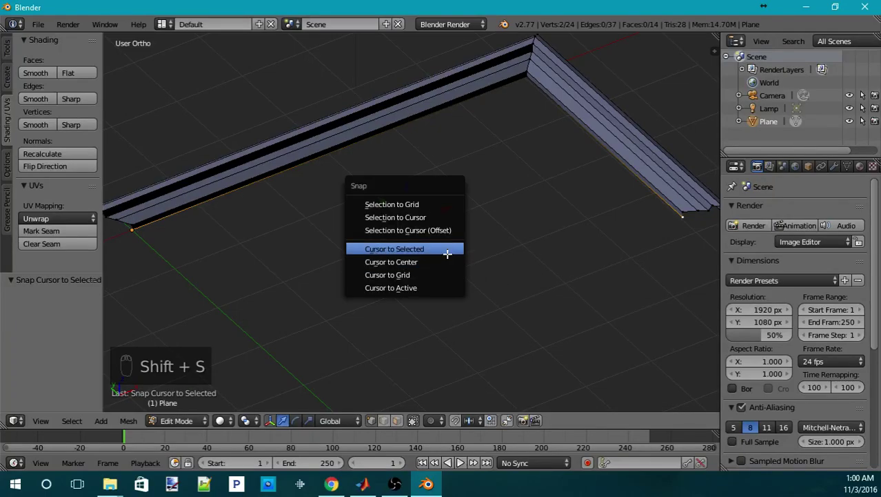
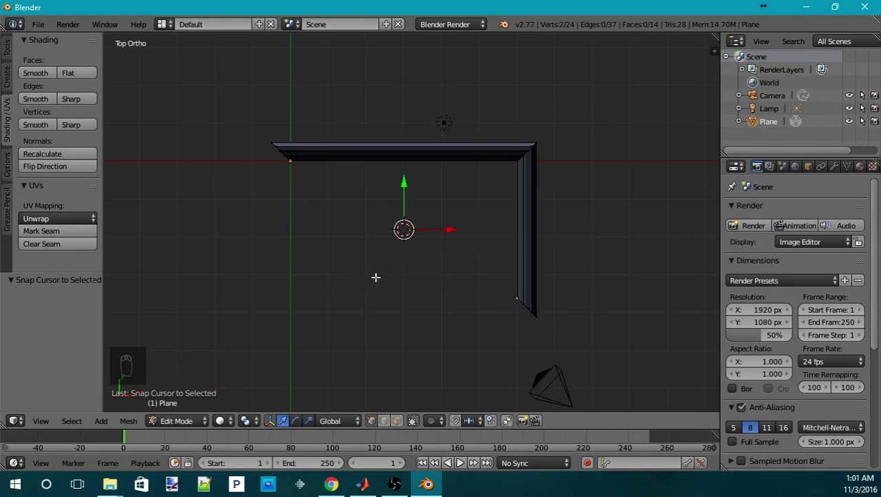
- Duplicate the whole L-shaped moulding, mirror it on X and Y, and nudge it into place to close the rectangle
{"action": "key", "text": "a"}
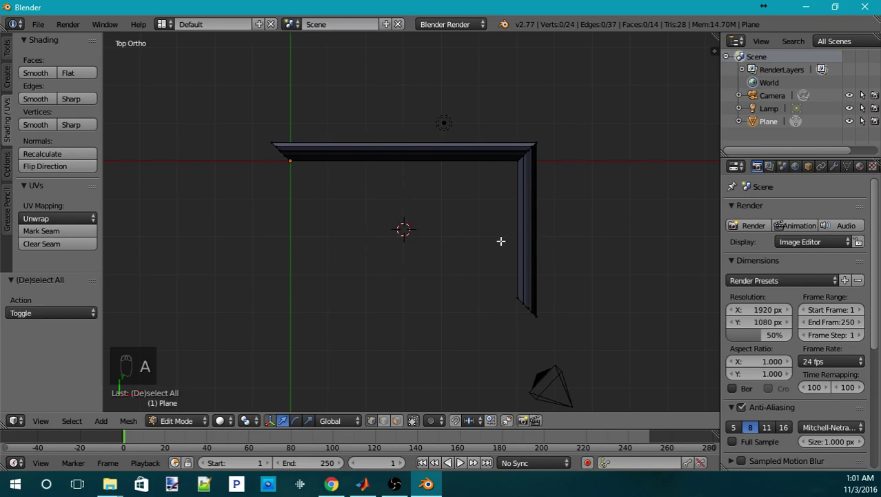
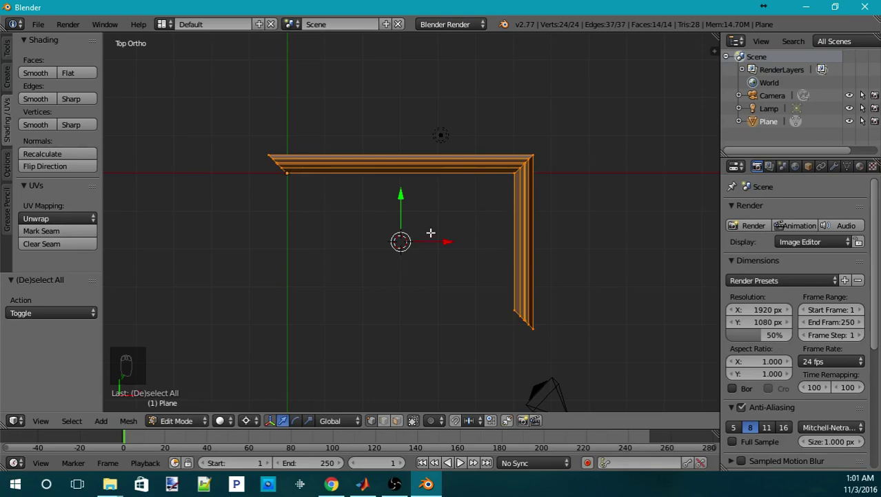
{"action": "key", "text": "shift+d"}
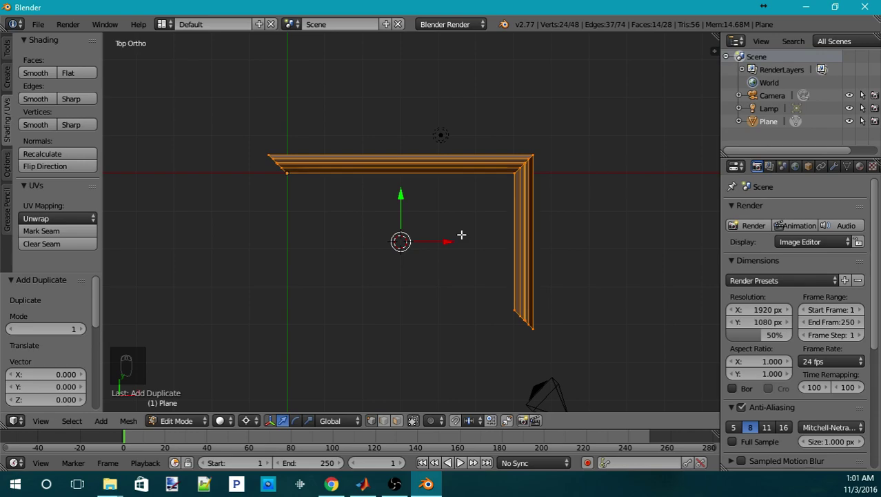
{"action": "key", "text": "ctrl+m"}
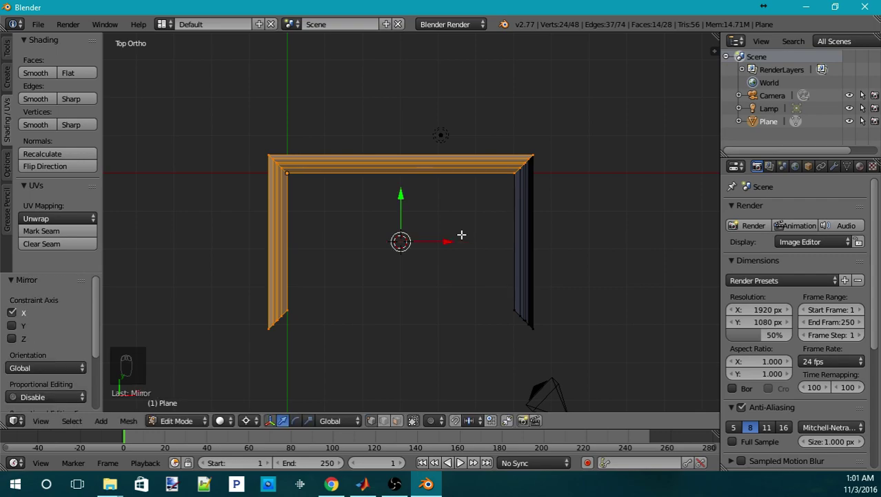
{"action": "key", "text": "ctrl+m"}
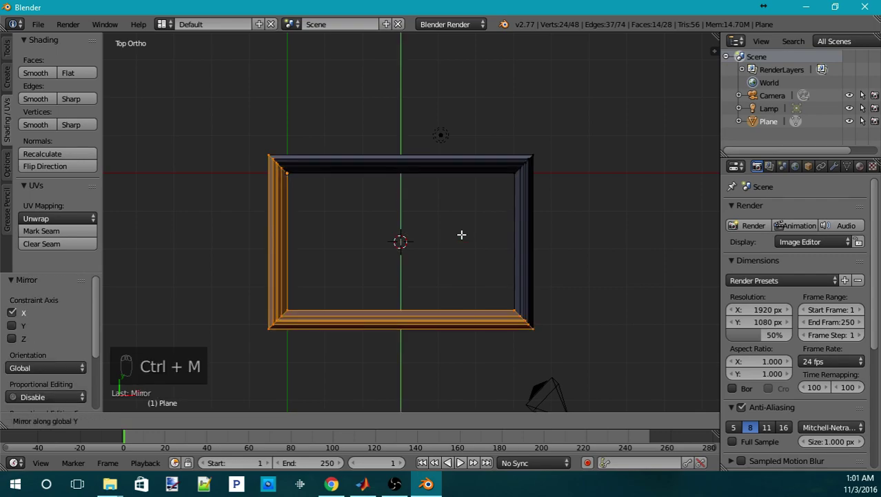
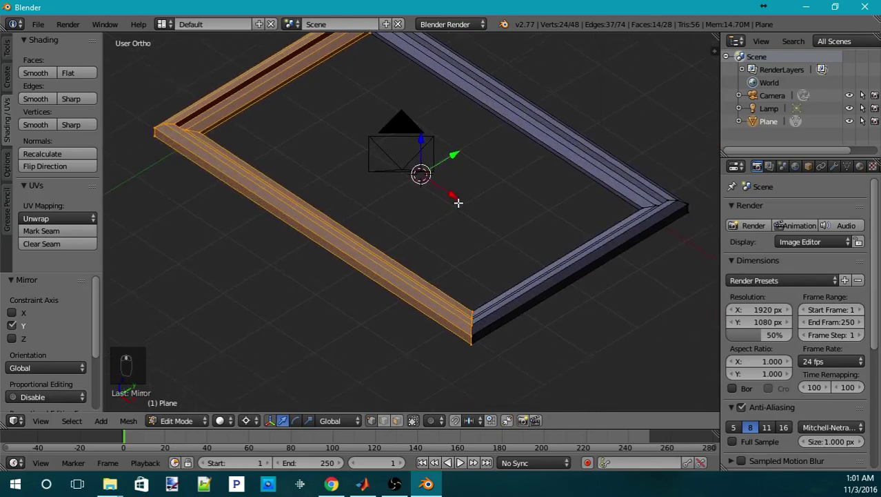
{"action": "key", "text": "g"}
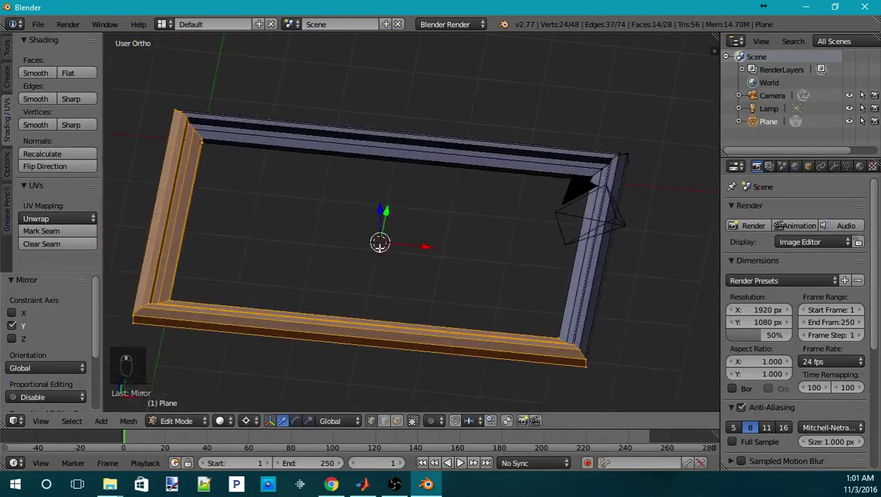
- Select every vertex of the frame and bring up the Specials menu for Remove Doubles
{"action": "key", "text": "a"}
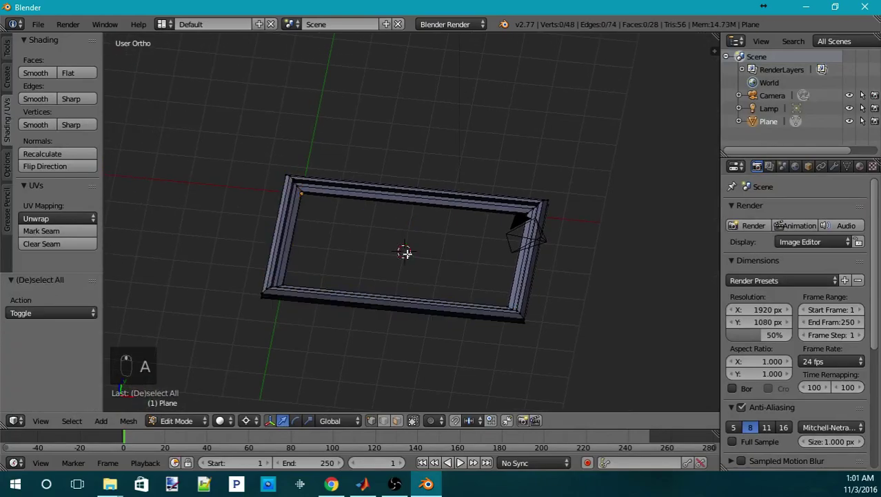
{"action": "key", "text": "a"}
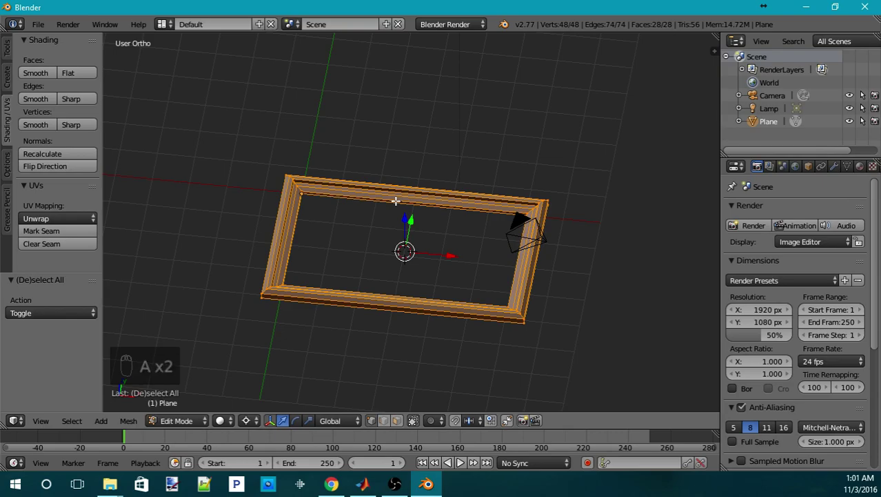
{"action": "key", "text": "w"}
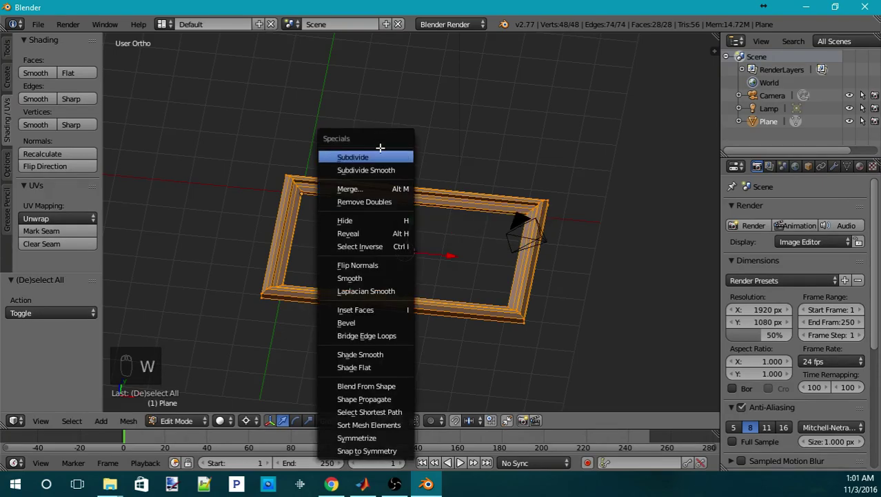
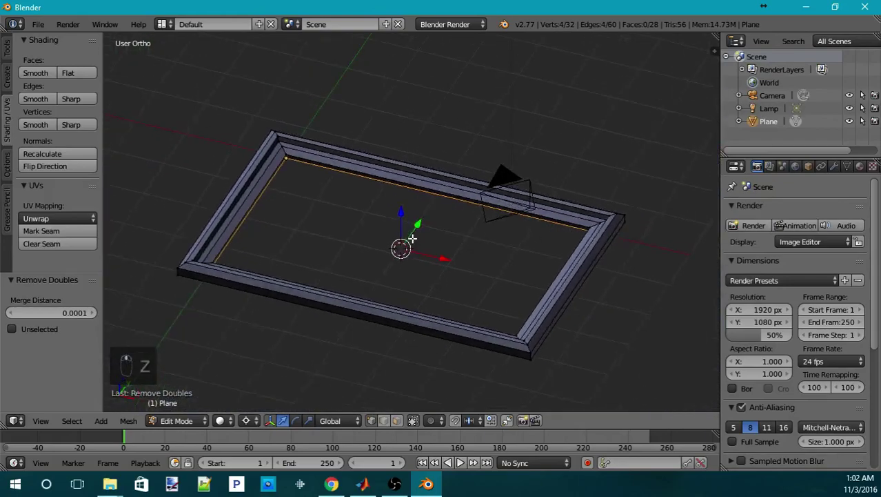
- Fill the frame's inner border loop with a single back-panel face
{"action": "key", "text": "f"}
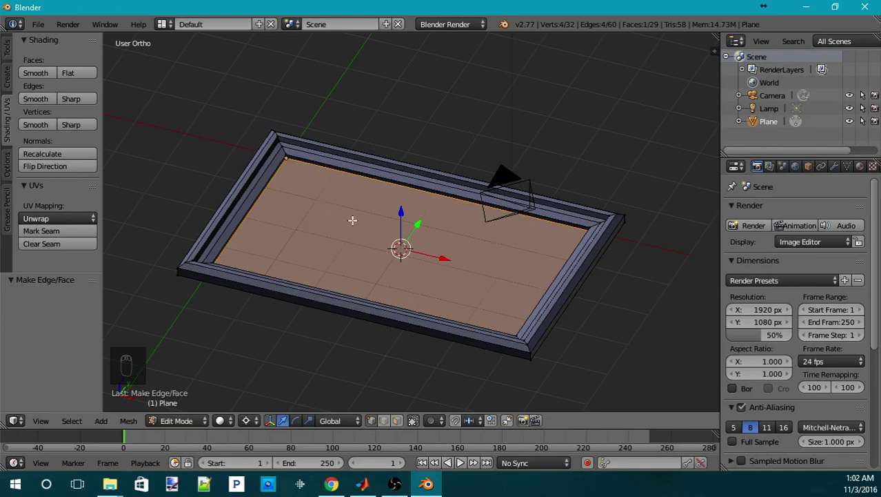
- Snap the 3D cursor to the selected frame geometry so it marks the frame's centre
{"action": "key", "text": "Tab"}
{"action": "left_click_drag", "start_coordinate": [420, 258], "coordinate": [496, 301]}
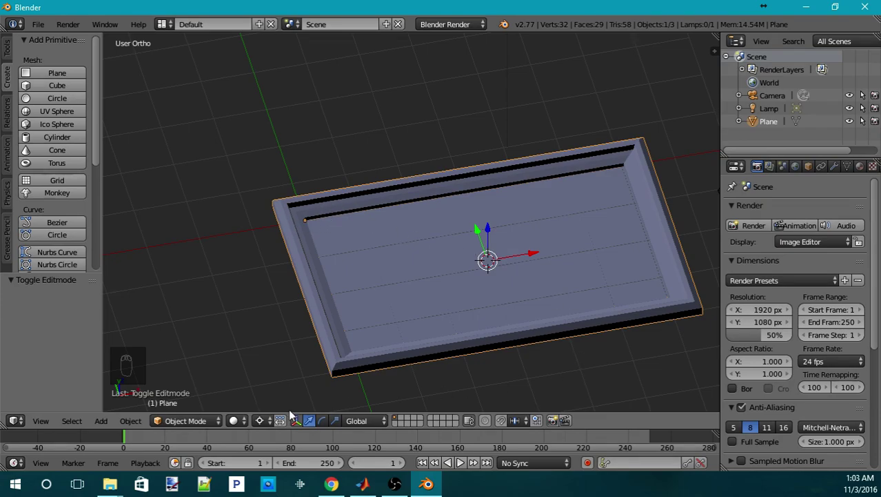
{"action": "left_click", "coordinate": [264, 425]}
{"action": "left_click_drag", "start_coordinate": [268, 382], "coordinate": [292, 368]}
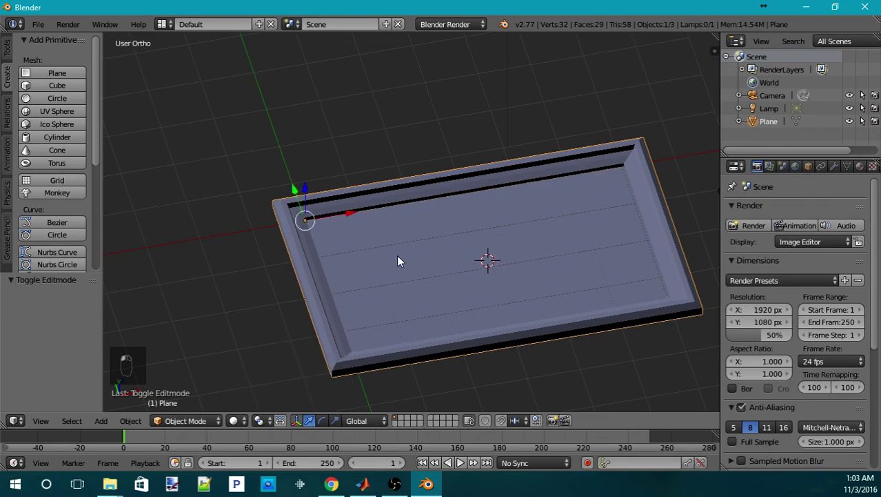
{"action": "key", "text": "r"}
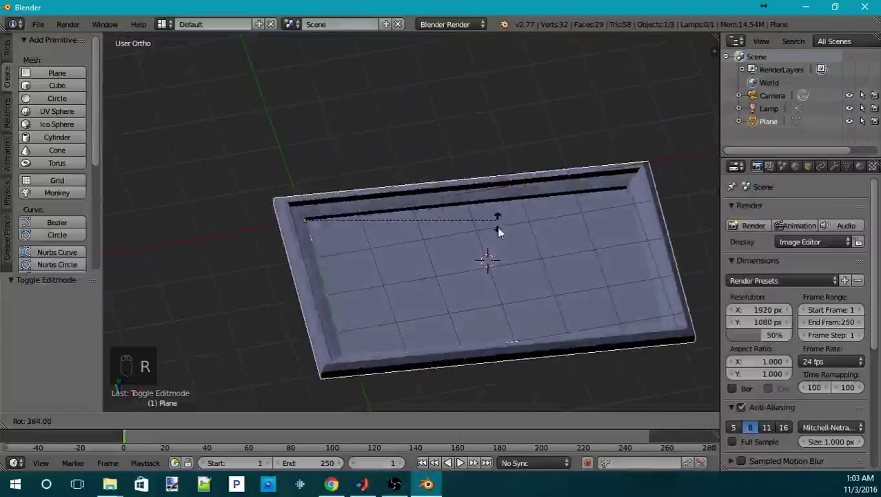
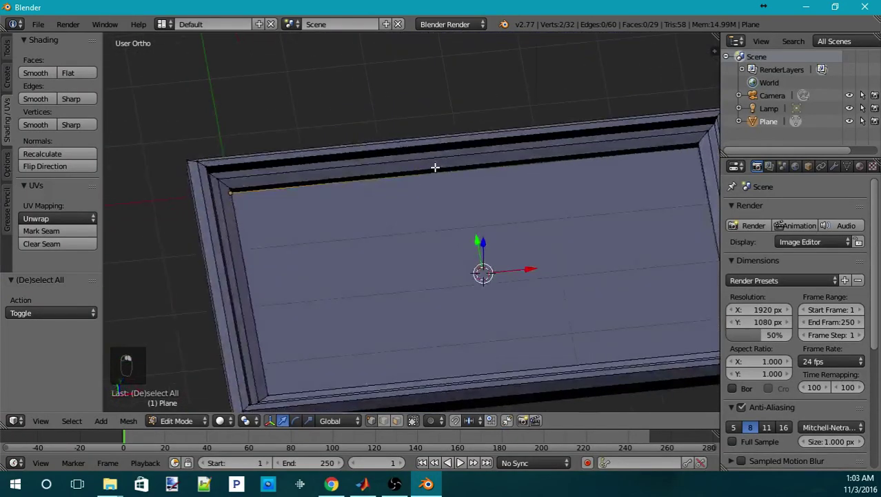
{"action": "key", "text": "shift+s"}
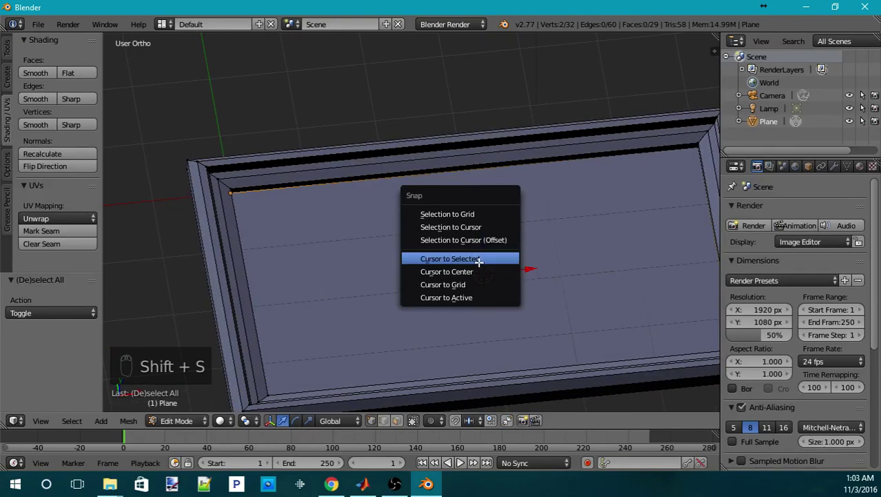
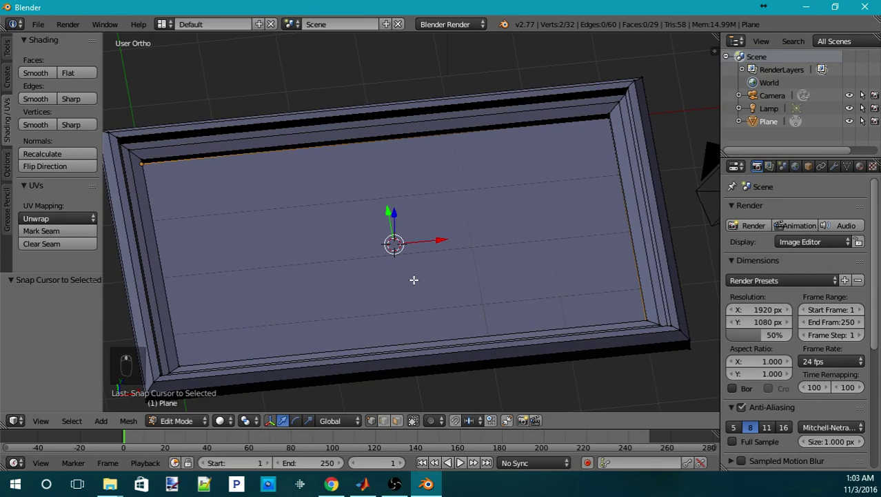
{"action": "key", "text": "Tab"}
{"action": "left_click_drag", "start_coordinate": [383, 268], "coordinate": [442, 283]}
{"action": "middle_click", "coordinate": [457, 284]}
{"action": "middle_click", "coordinate": [455, 275]}
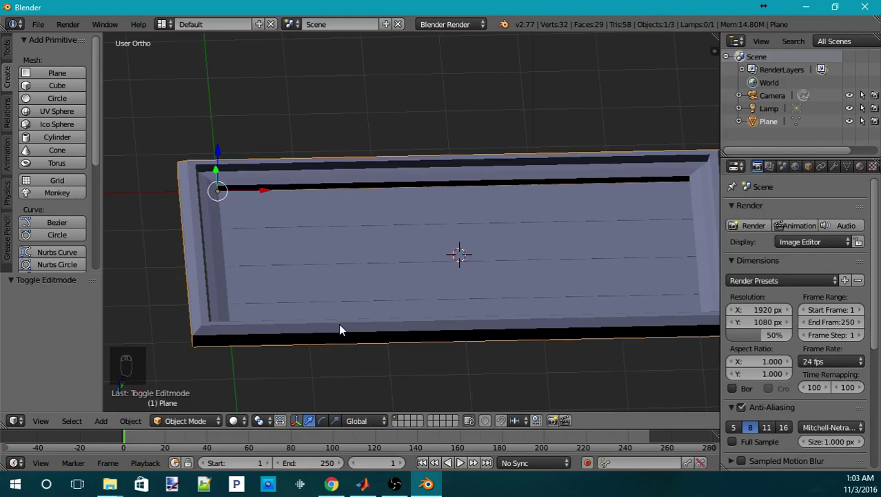
- Set the frame's origin to the 3D cursor and snap the frame onto the world origin
{"action": "key", "text": "ctrl+shift+alt+c"}
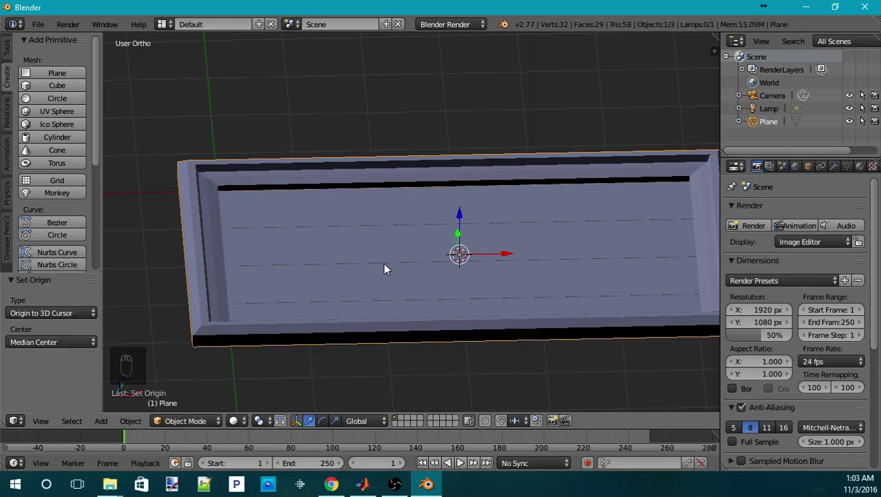
{"action": "key", "text": "shift+c"}
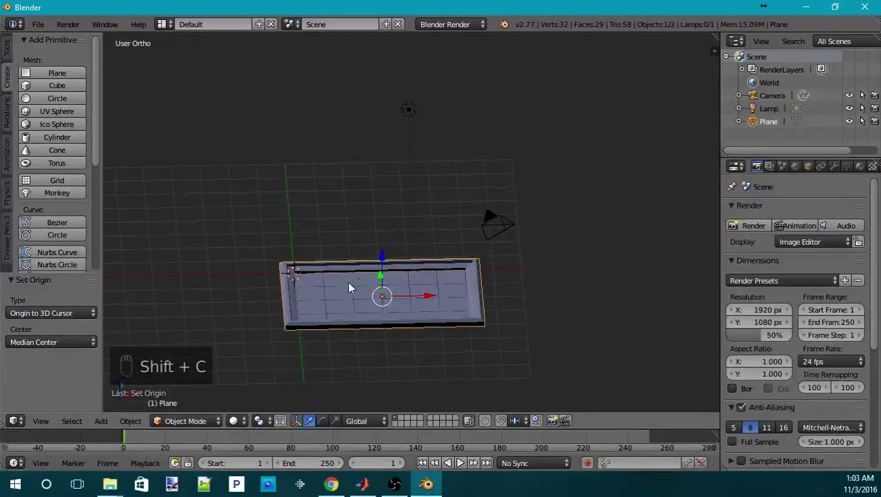
{"action": "left_click_drag", "start_coordinate": [352, 288], "coordinate": [448, 300]}
{"action": "key", "text": "shift+s"}
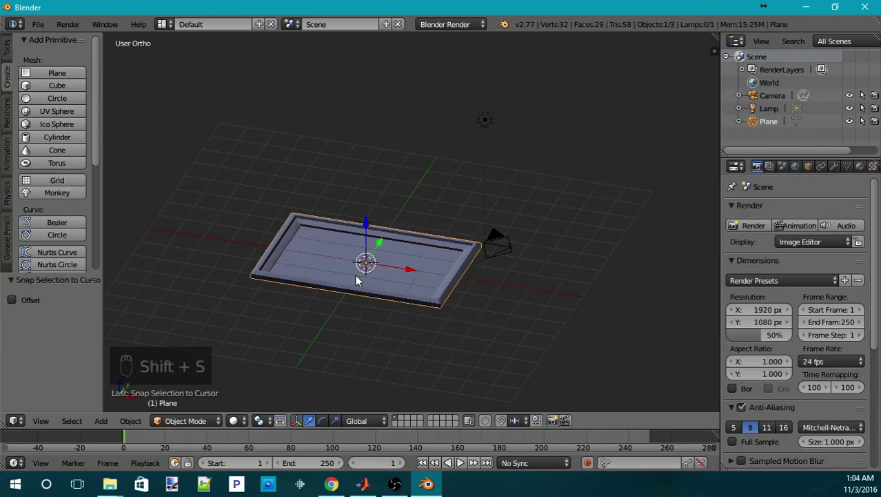
{"action": "left_click_drag", "start_coordinate": [413, 295], "coordinate": [466, 253]}
{"action": "key", "text": "KP_Decimal"}
{"action": "key", "text": "KP_5"}
{"action": "left_click_drag", "start_coordinate": [469, 254], "coordinate": [527, 254]}
{"action": "middle_click", "coordinate": [527, 256]}
- Inspect the frame from all sides, then show the viewport properties sidebar with its shading options
{"action": "middle_click", "coordinate": [516, 256]}
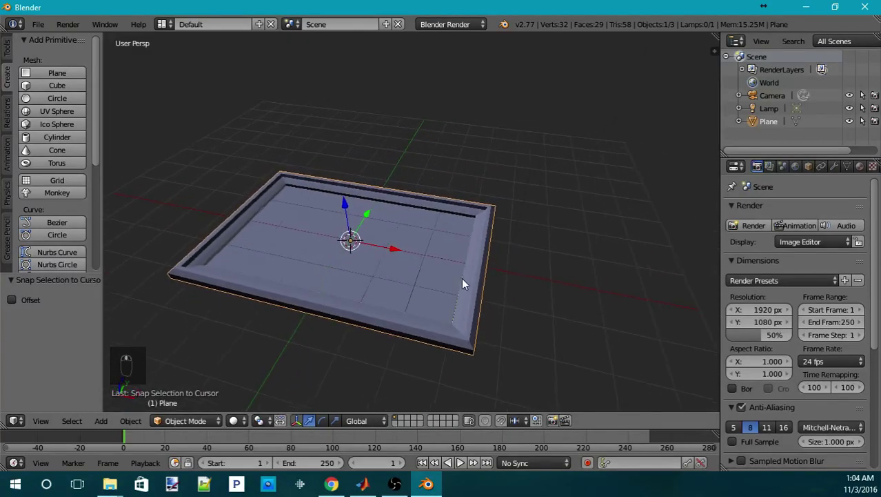
{"action": "left_click_drag", "start_coordinate": [485, 299], "coordinate": [500, 310]}
{"action": "left_click_drag", "start_coordinate": [506, 310], "coordinate": [517, 266]}
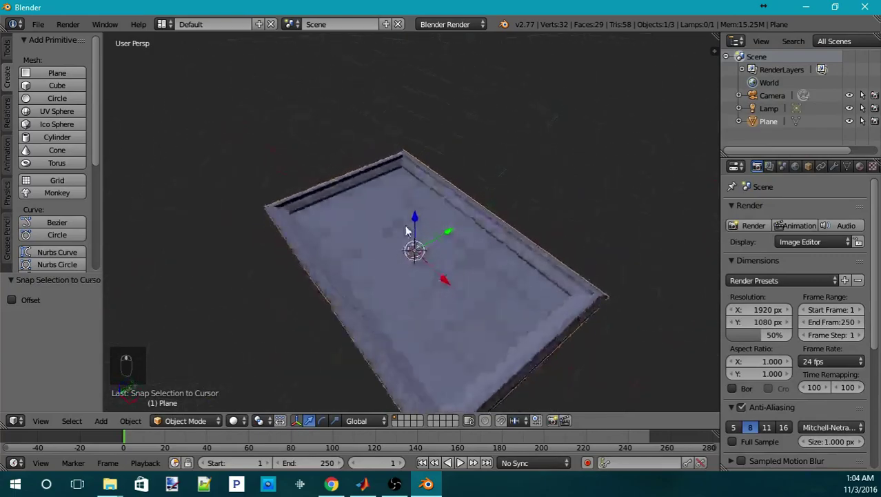
{"action": "left_click_drag", "start_coordinate": [495, 284], "coordinate": [516, 297]}
{"action": "left_click_drag", "start_coordinate": [489, 285], "coordinate": [463, 285]}
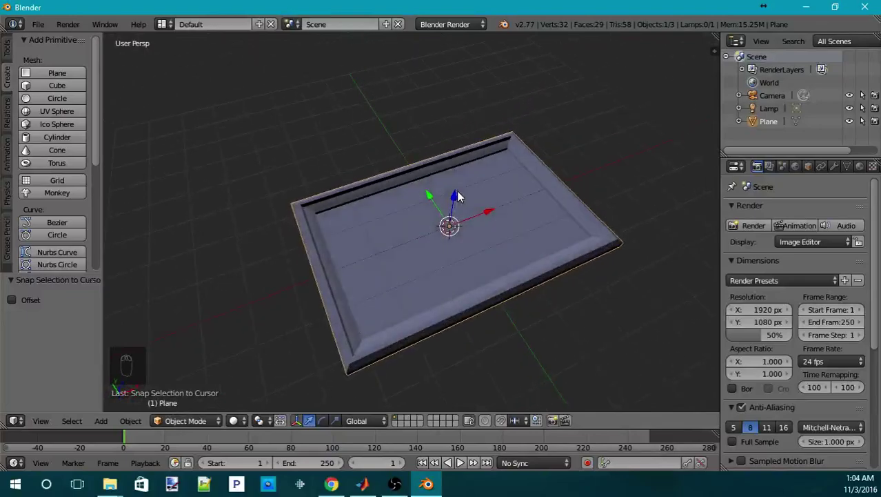
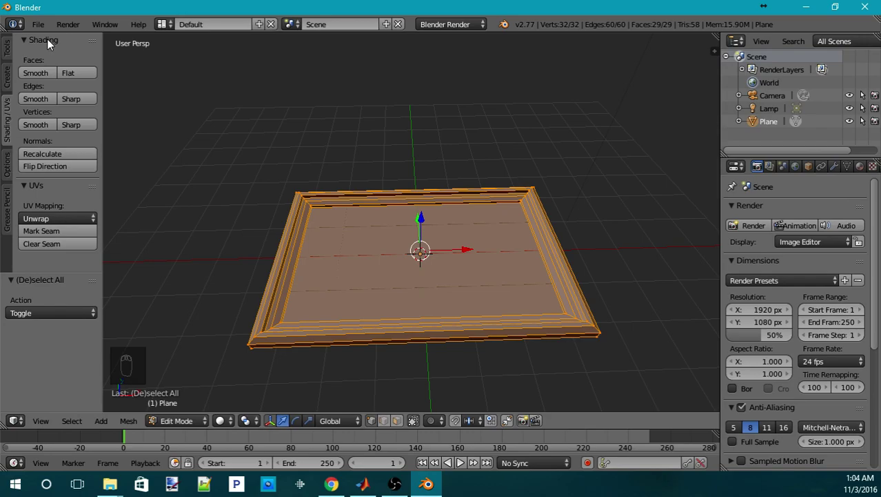
{"action": "left_click_drag", "start_coordinate": [68, 160], "coordinate": [416, 280]}
{"action": "left_click_drag", "start_coordinate": [416, 280], "coordinate": [363, 259]}
{"action": "key", "text": "Tab"}
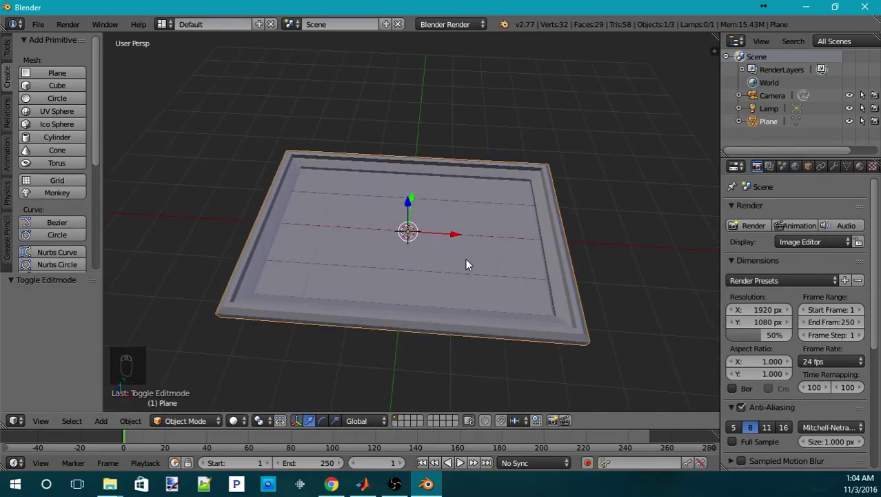
{"action": "key", "text": "n"}
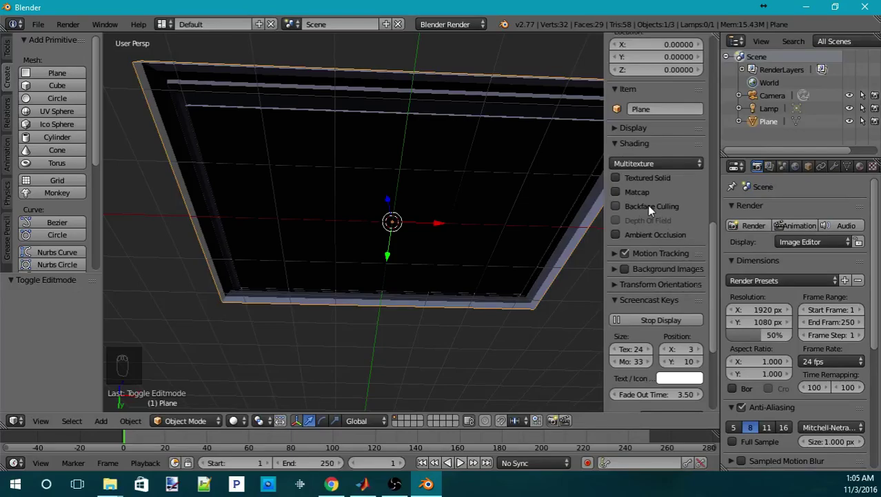
- Enable Backface Culling and flip the frame's normals so its faces shade correctly from above
{"action": "left_click", "coordinate": [653, 209]}
{"action": "left_click_drag", "start_coordinate": [451, 158], "coordinate": [443, 275]}
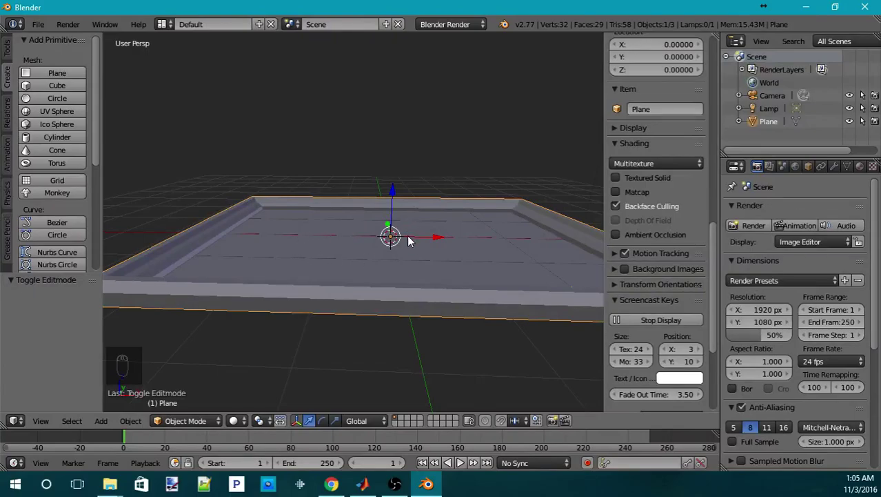
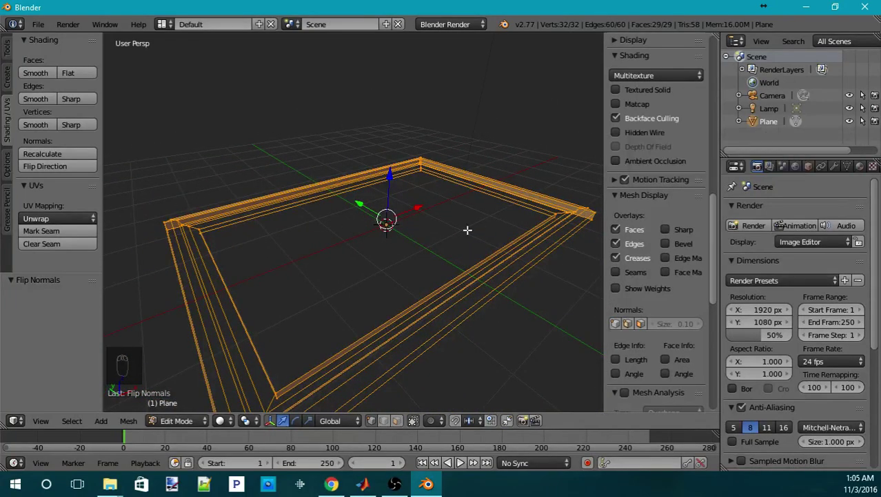
{"action": "left_click_drag", "start_coordinate": [63, 157], "coordinate": [434, 202]}
{"action": "key", "text": "Tab"}
{"action": "left_click_drag", "start_coordinate": [442, 223], "coordinate": [431, 217]}
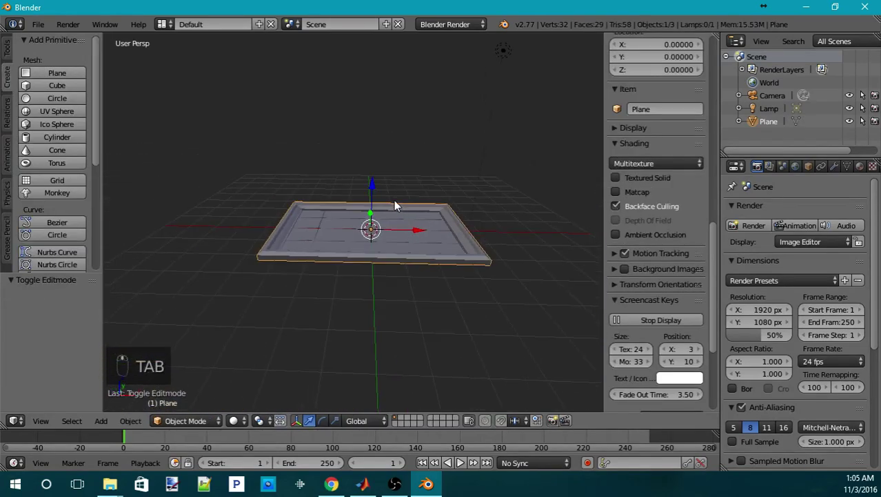
{"action": "left_click_drag", "start_coordinate": [350, 247], "coordinate": [448, 226]}
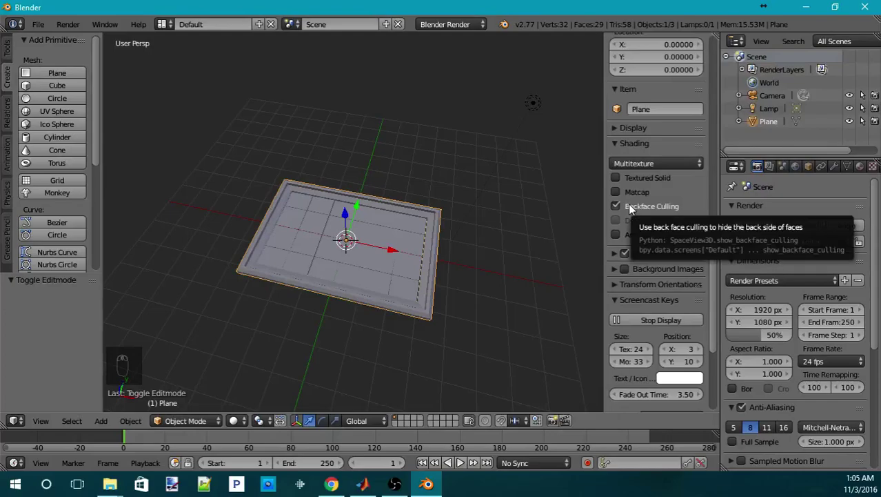